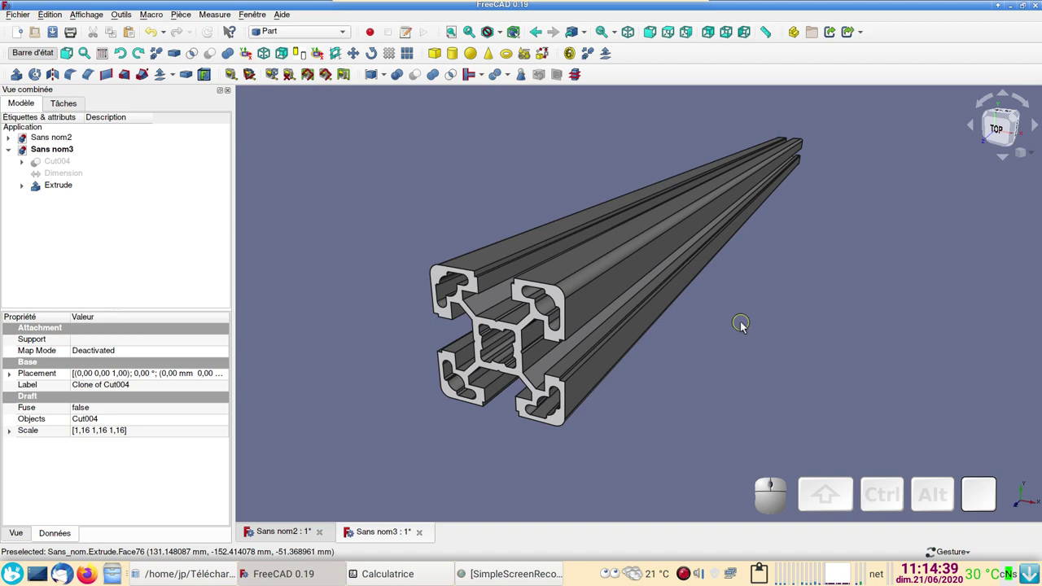
- Bring the Downloads folder forward and open the profiles.pdf datasheet in the viewer
{"action": "left_click", "coordinate": [202, 564]}
{"action": "left_click", "coordinate": [593, 160]}
{"action": "scroll", "scroll_direction": "down", "scroll_amount": 3}
- Scroll through the 40x40 slotted profile drawing pages, then close the datasheet viewer
{"action": "scroll", "scroll_direction": "up", "scroll_amount": 3}
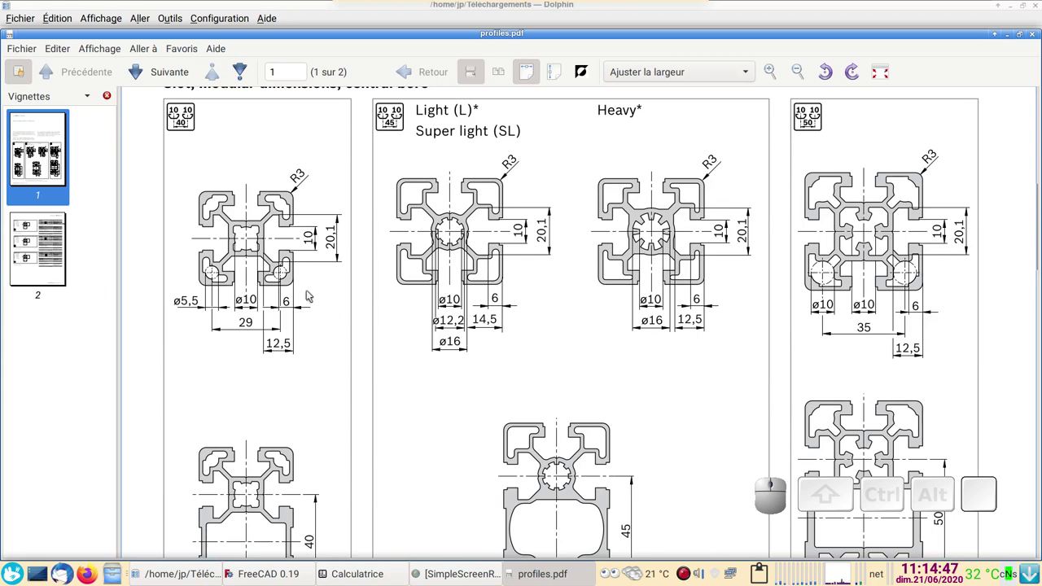
{"action": "scroll", "scroll_direction": "down", "scroll_amount": 3}
{"action": "scroll", "scroll_direction": "up", "scroll_amount": 3}
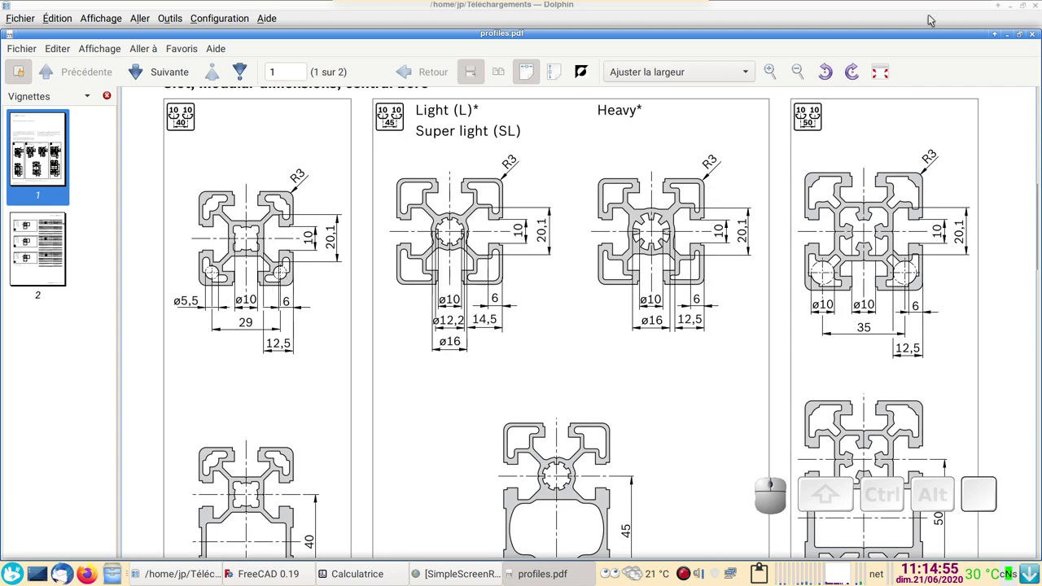
{"action": "left_click", "coordinate": [332, 240]}
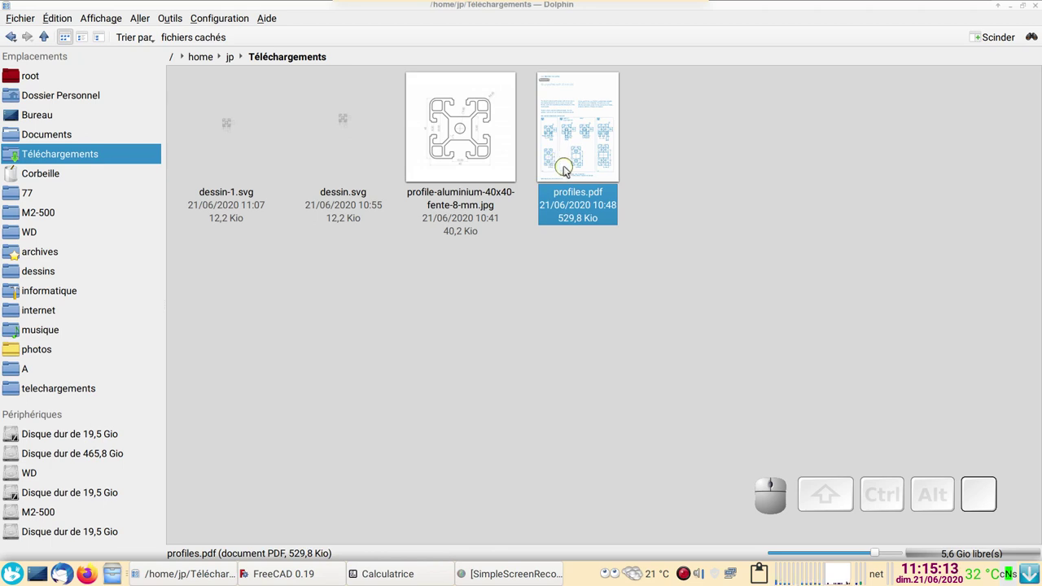
- Open profiles.pdf with Inkscape via Ouvrir avec and confirm the PDF page import
{"action": "right_click", "coordinate": [564, 149]}
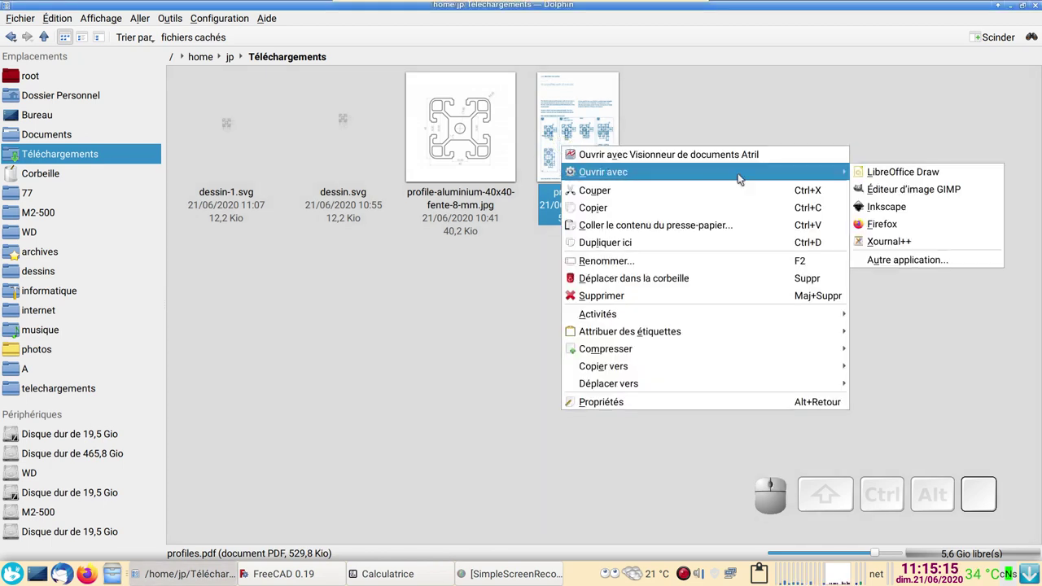
{"action": "left_click", "coordinate": [881, 208]}
{"action": "left_click", "coordinate": [810, 455]}
{"action": "left_click", "coordinate": [455, 7]}
- Select the 40x40 profile drawing group on the imported page and copy it
{"action": "scroll", "scroll_direction": "up", "scroll_amount": 3}
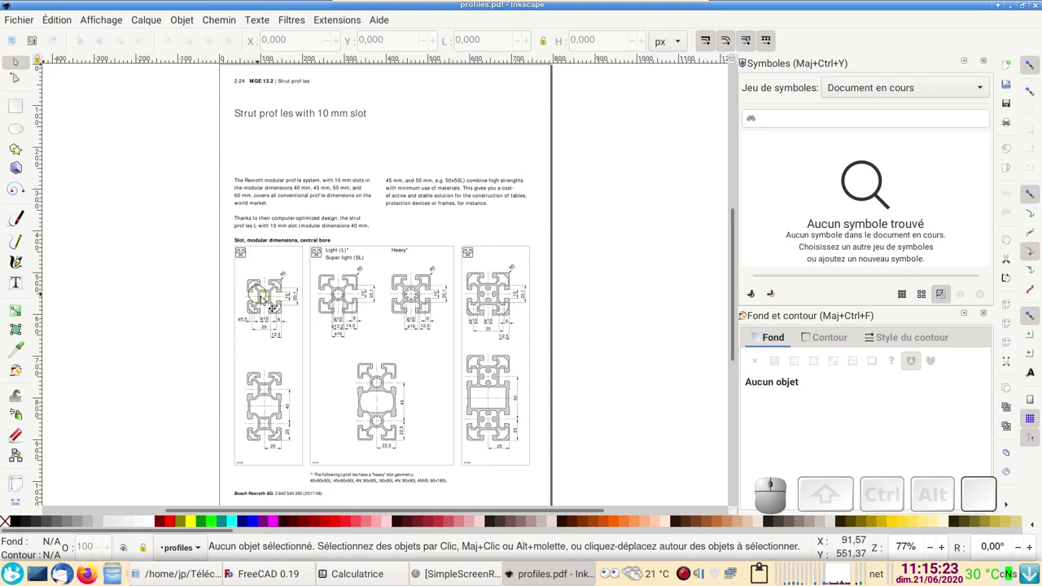
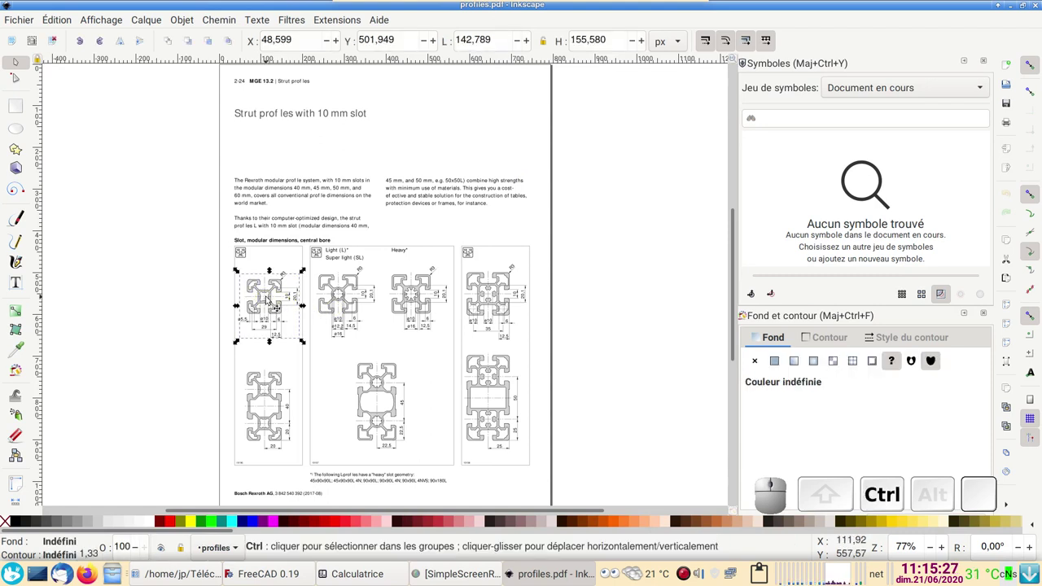
{"action": "key", "text": "ctrl+c"}
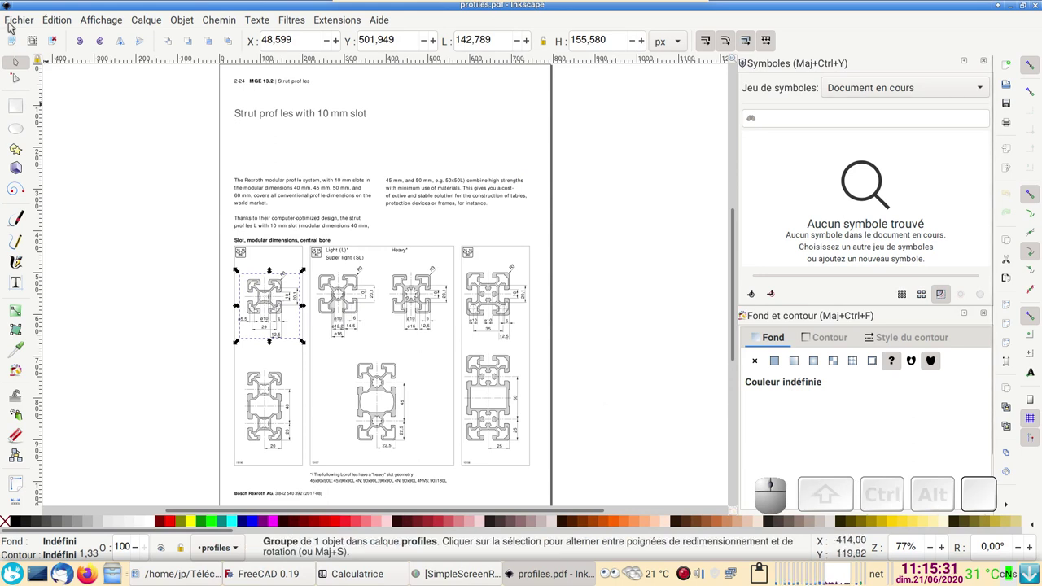
{"action": "left_click", "coordinate": [12, 25]}
- Create a new Inkscape document and paste the 40x40 profile drawing, repositioning it on the page
{"action": "left_click", "coordinate": [36, 40]}
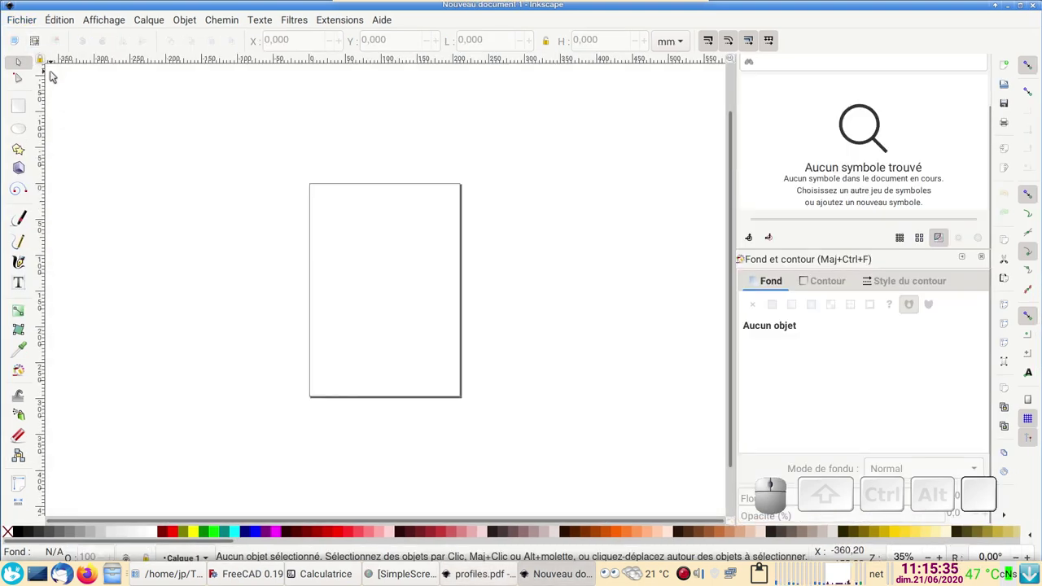
{"action": "key", "text": "ctrl+v"}
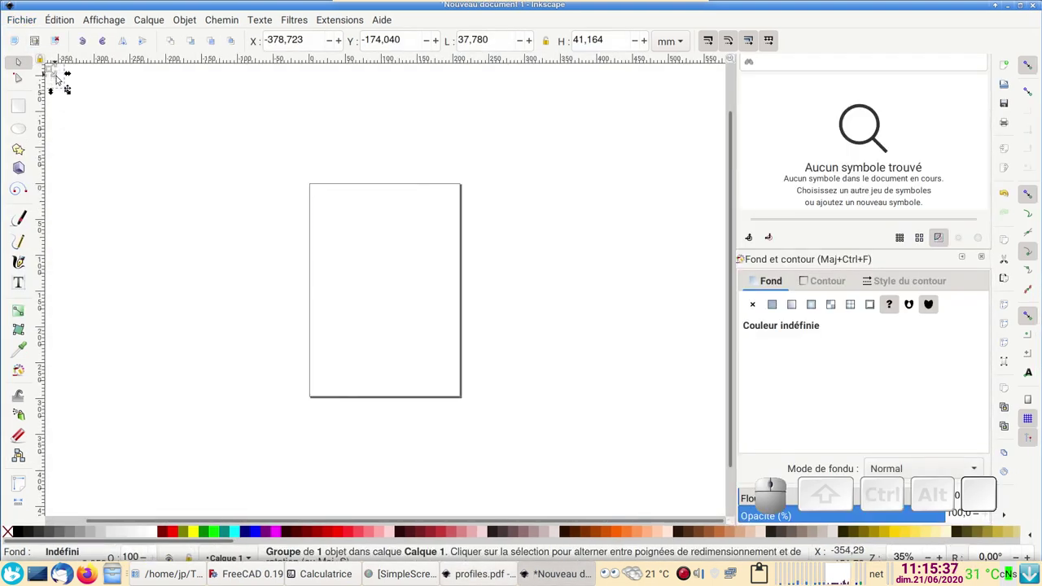
{"action": "scroll", "scroll_direction": "down", "scroll_amount": 3}
{"action": "scroll", "scroll_direction": "up", "scroll_amount": 3}
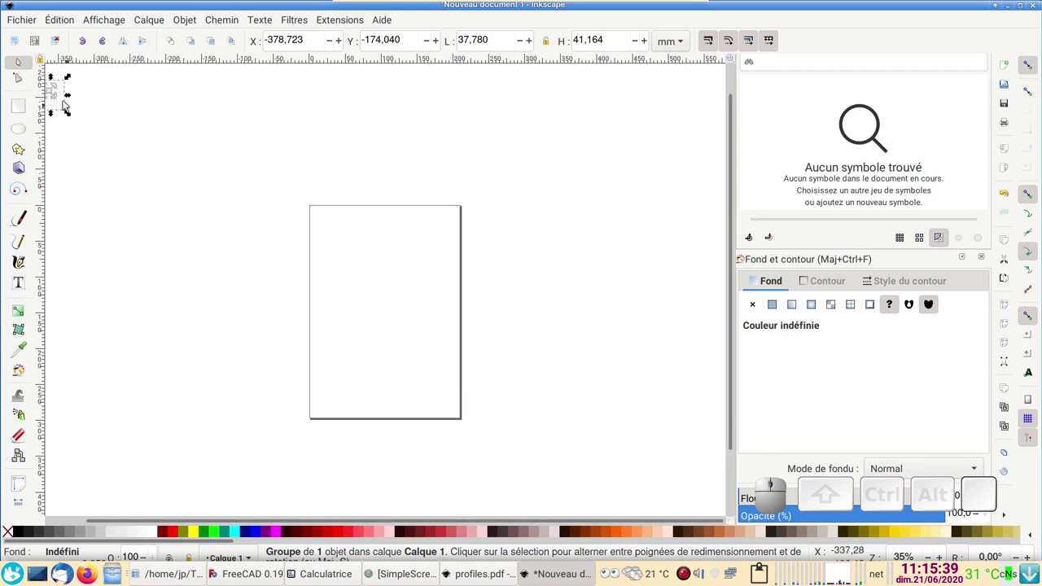
{"action": "left_click_drag", "start_coordinate": [760, 562], "coordinate": [475, 313]}
{"action": "scroll", "scroll_direction": "up", "scroll_amount": 3}
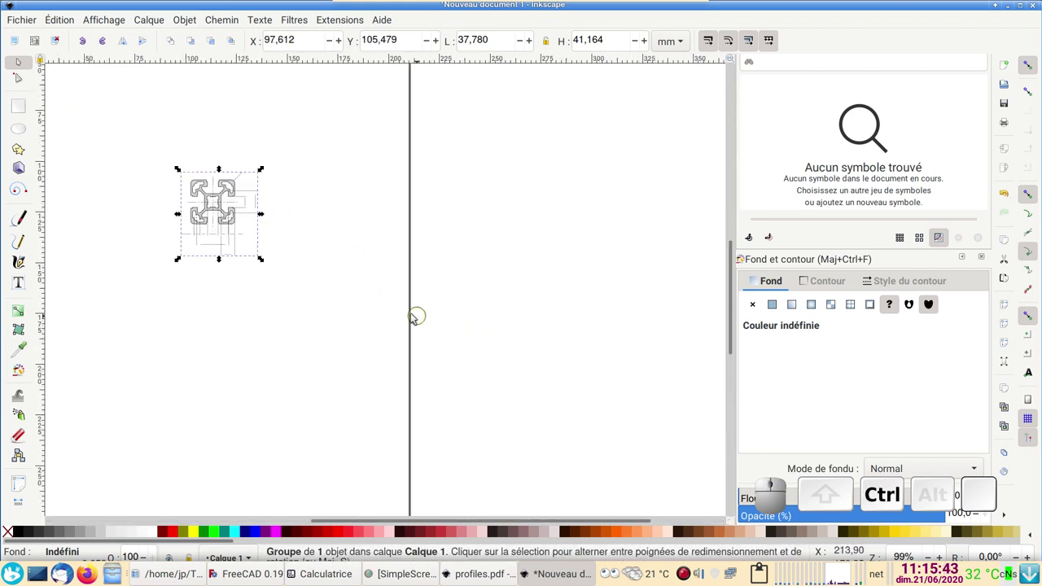
- Abandon the Save As dialog, then close both Inkscape documents without saving
{"action": "left_click", "coordinate": [19, 18]}
{"action": "left_click", "coordinate": [108, 144]}
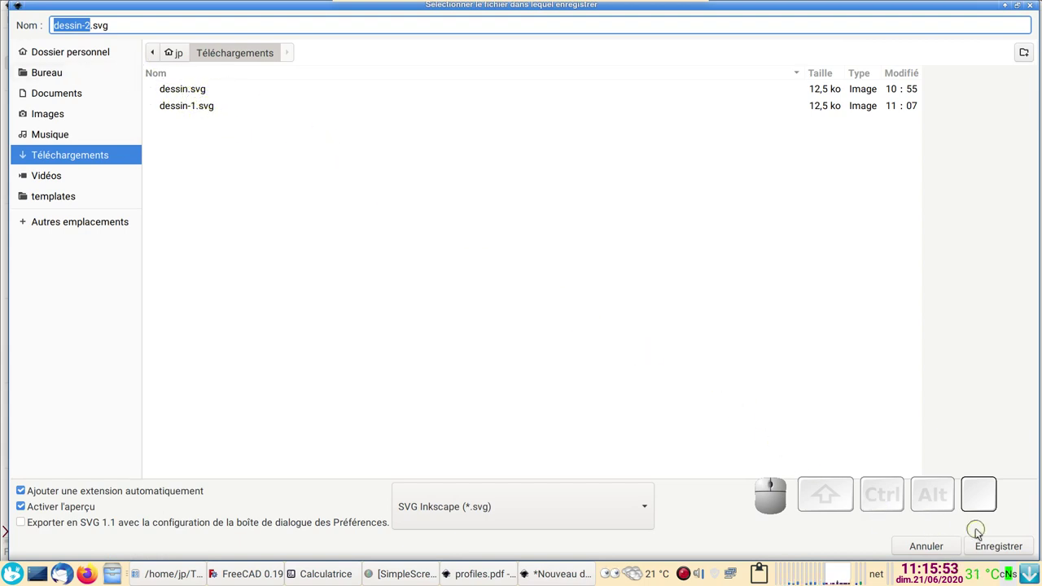
{"action": "left_click", "coordinate": [1032, 7]}
{"action": "left_click", "coordinate": [1034, 8]}
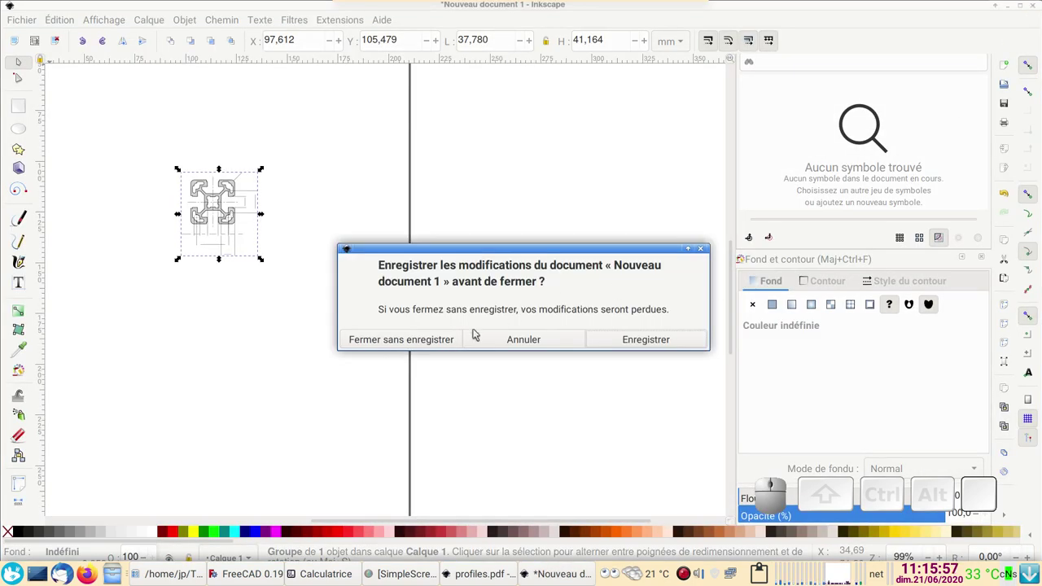
{"action": "left_click", "coordinate": [449, 336]}
{"action": "left_click", "coordinate": [1041, 5]}
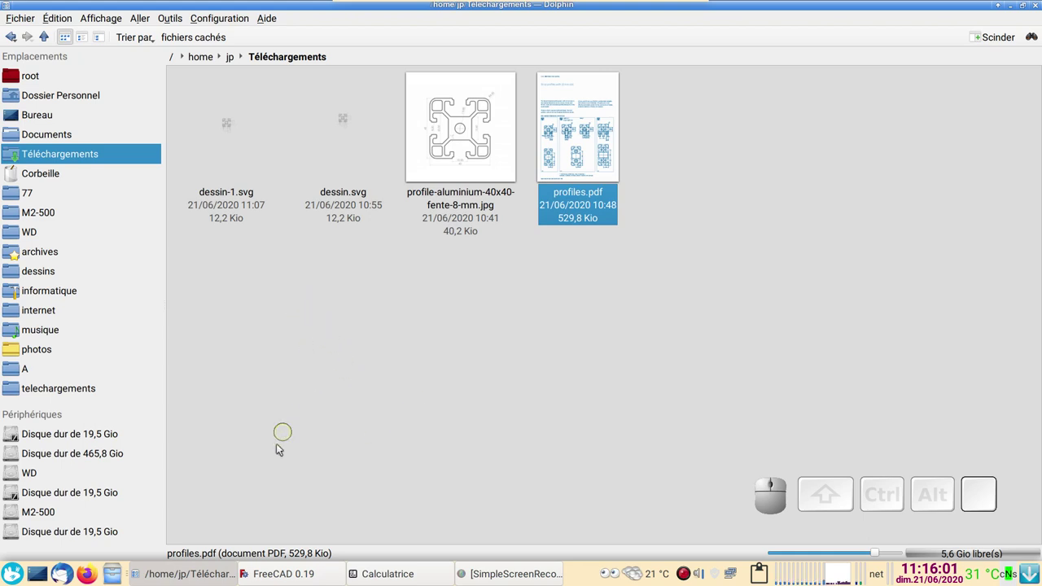
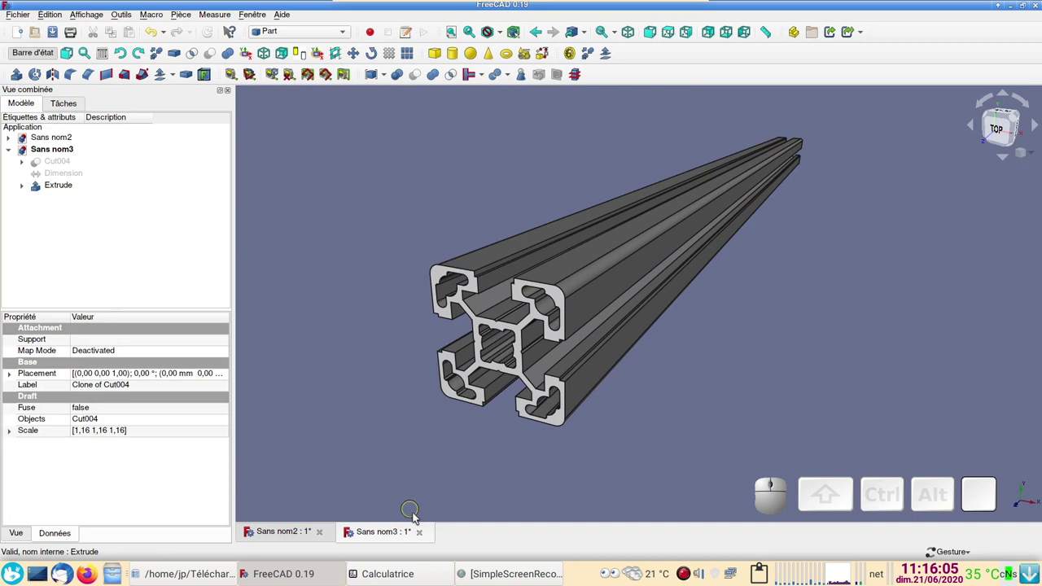
- Start closing the Sans nom3 extruded bar document, then choose Annuler to keep it open
{"action": "left_click", "coordinate": [425, 533]}
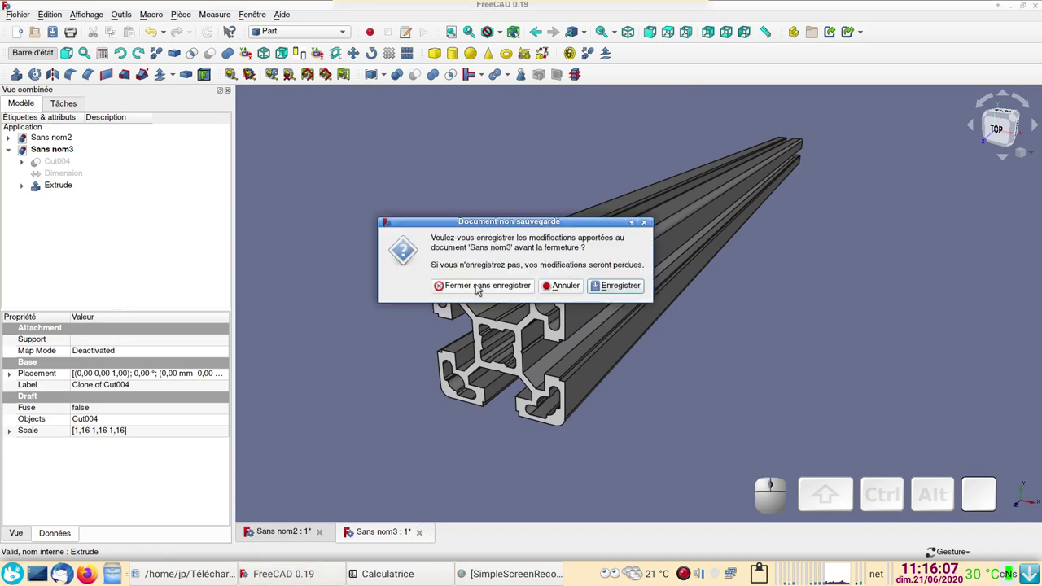
{"action": "left_click_drag", "start_coordinate": [483, 289], "coordinate": [377, 397]}
{"action": "left_click", "coordinate": [376, 398]}
{"action": "left_click", "coordinate": [583, 292]}
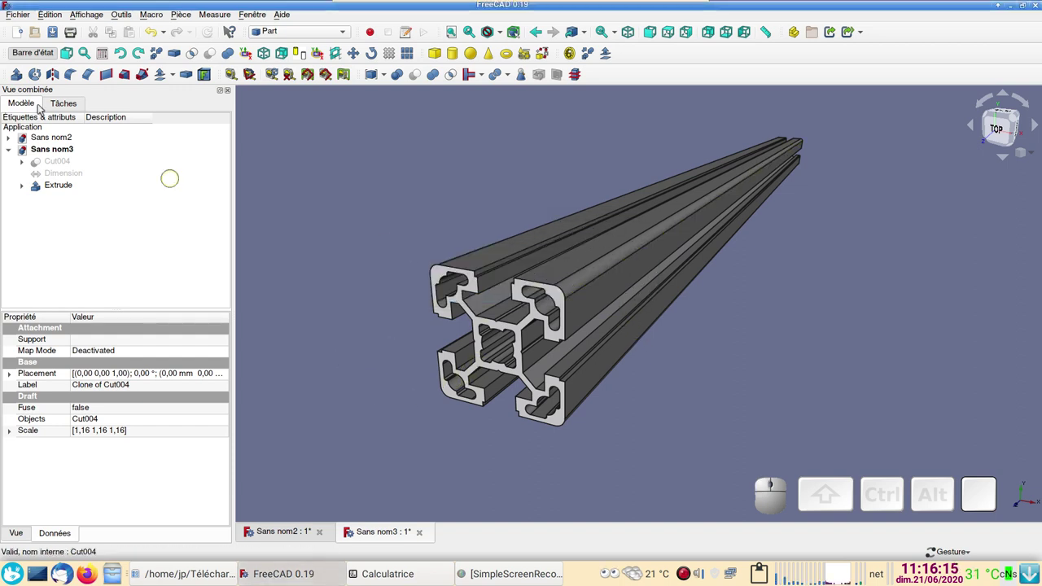
- Create a new FreeCAD document and import dessin.svg as geometry via Fichier > Importer
{"action": "left_click", "coordinate": [27, 37]}
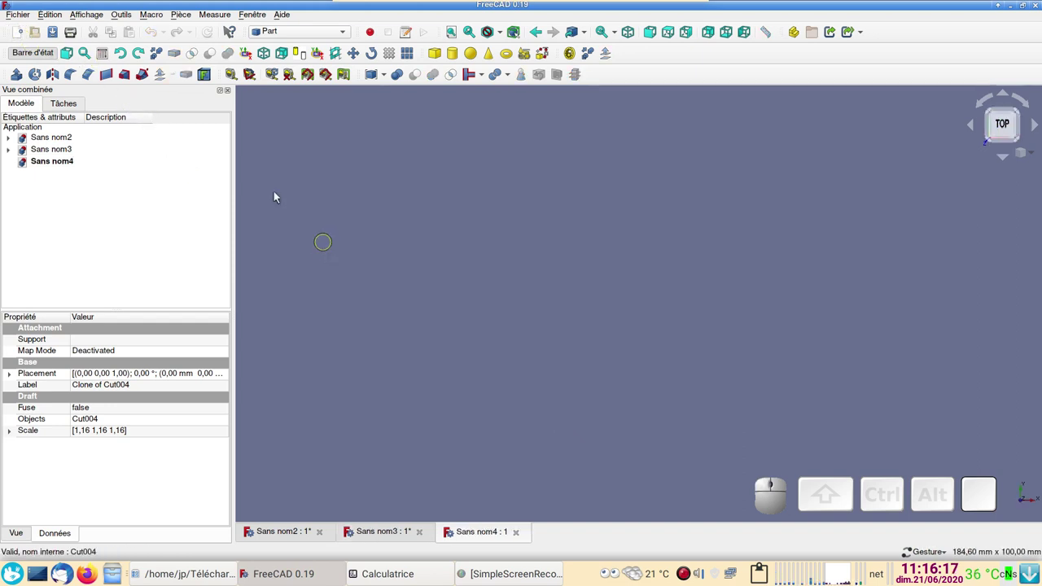
{"action": "left_click", "coordinate": [24, 18]}
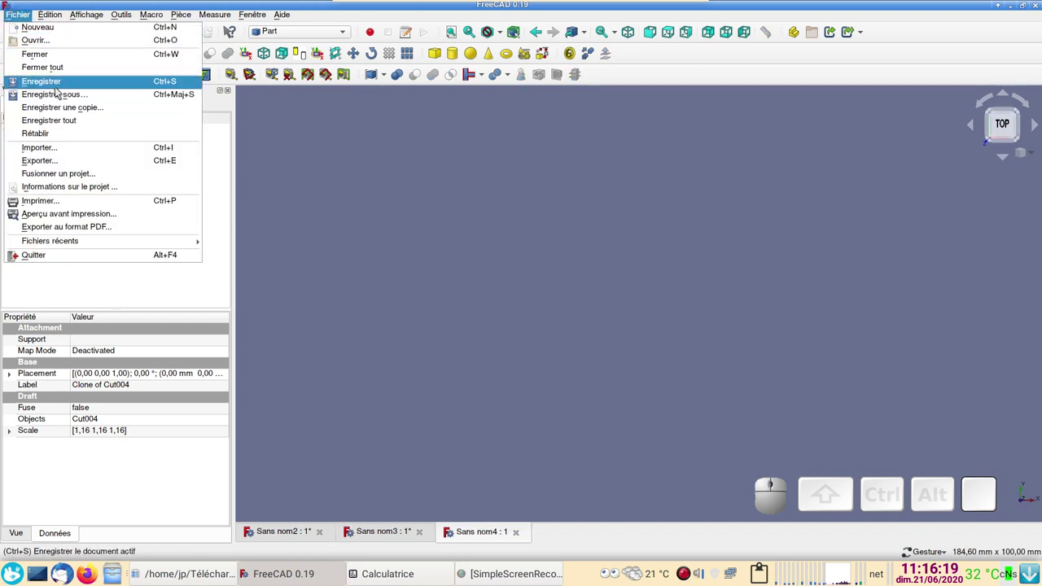
{"action": "left_click", "coordinate": [72, 148]}
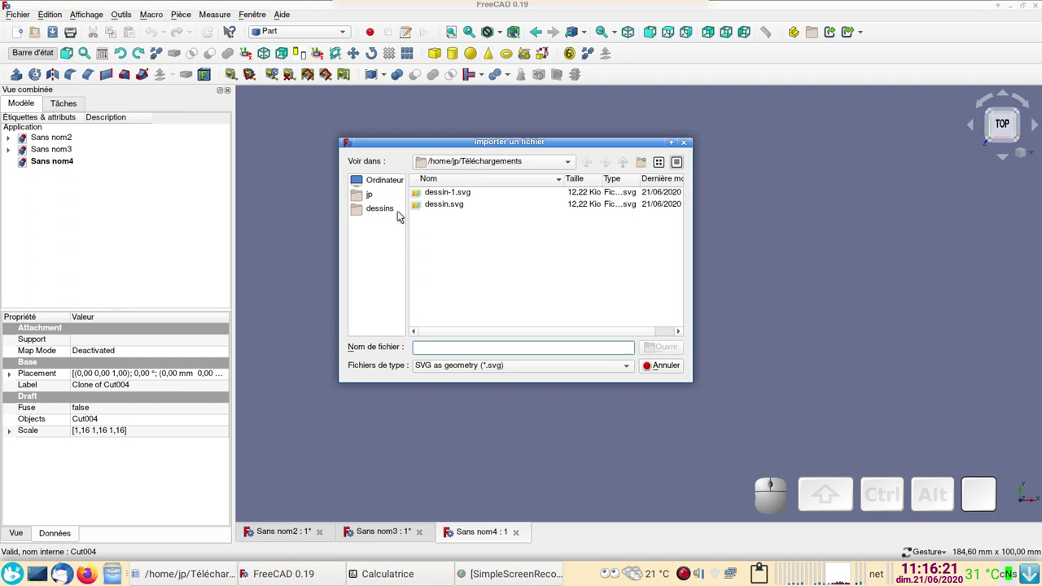
{"action": "left_click", "coordinate": [422, 209]}
{"action": "left_click", "coordinate": [677, 351]}
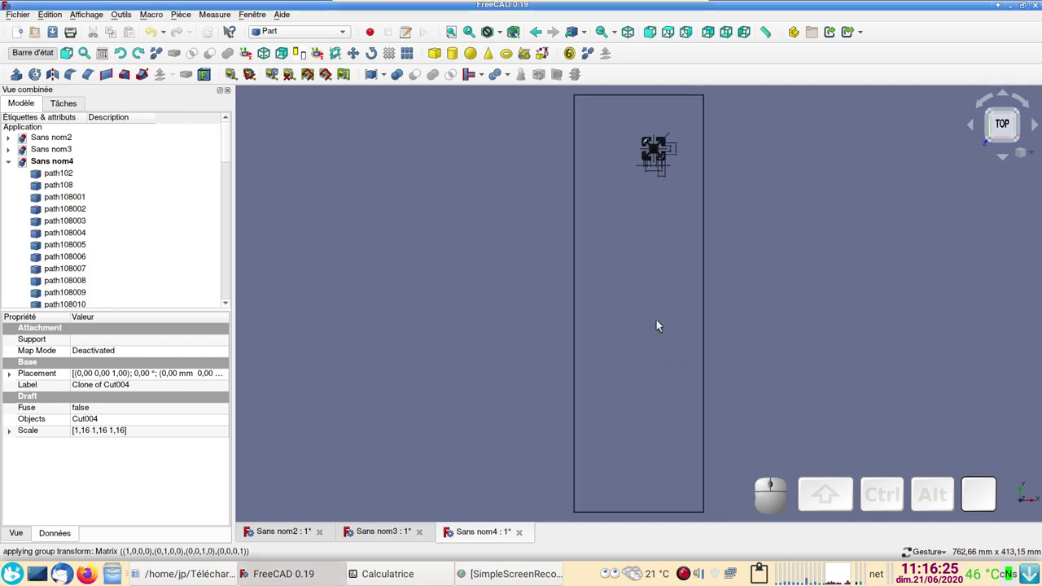
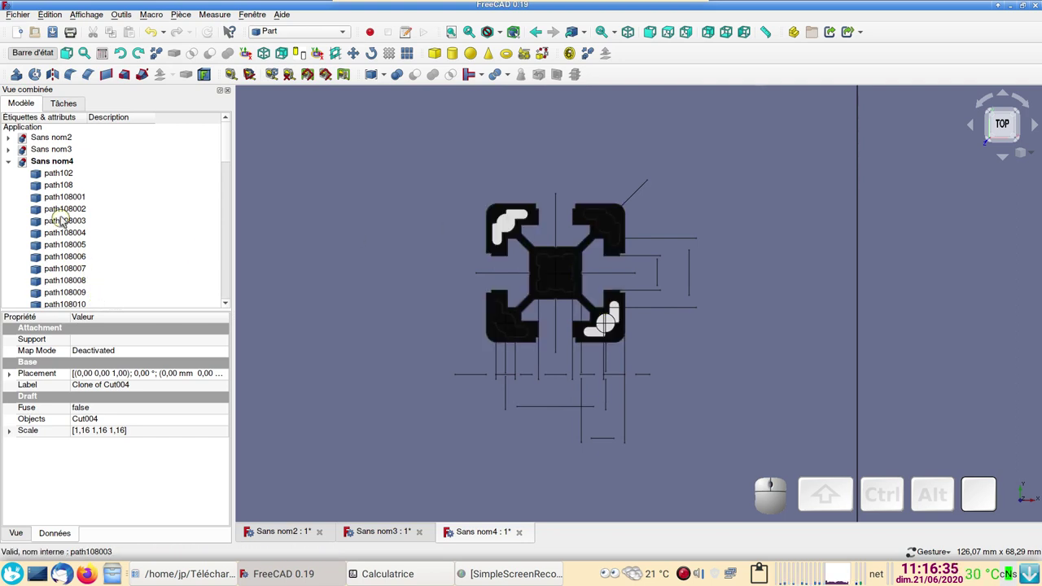
- Create document Sans nom5 and copy the outer outline path108005 from Sans nom4 into it
{"action": "left_click", "coordinate": [23, 34]}
{"action": "left_click", "coordinate": [464, 533]}
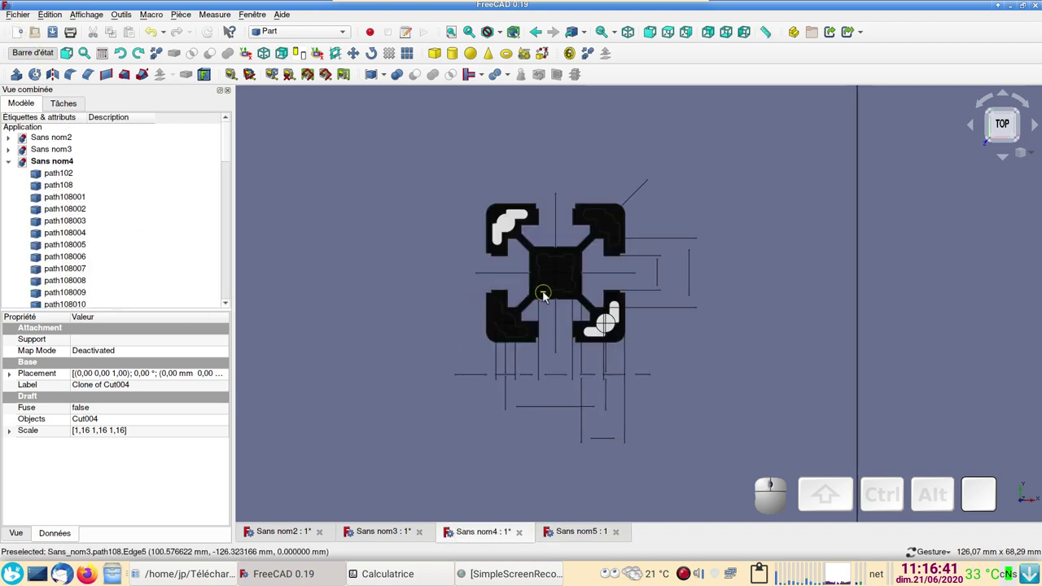
{"action": "left_click", "coordinate": [551, 301]}
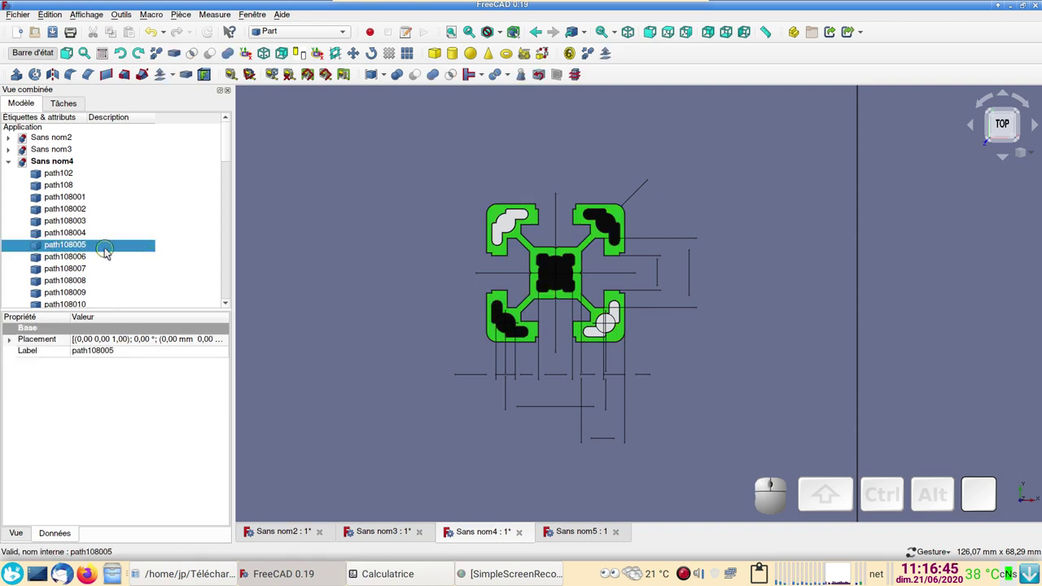
{"action": "key", "text": "ctrl+c"}
{"action": "left_click", "coordinate": [570, 537]}
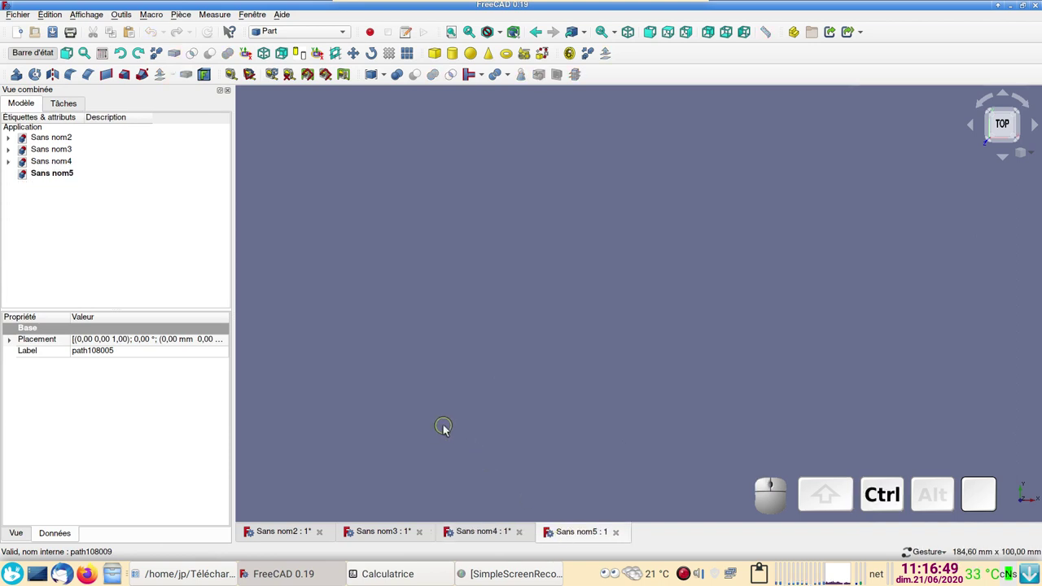
{"action": "key", "text": "ctrl+v"}
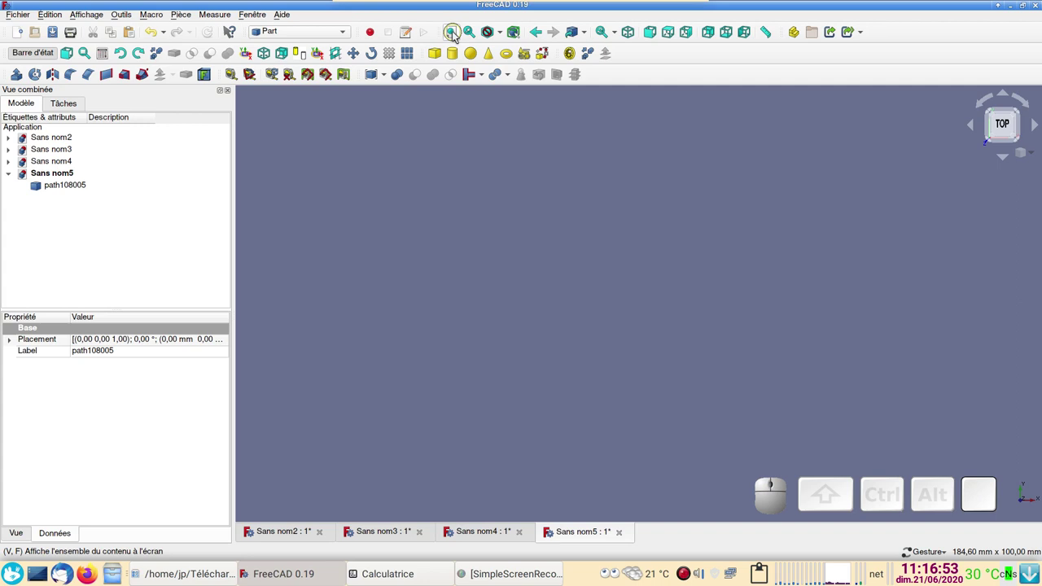
{"action": "left_click", "coordinate": [456, 36]}
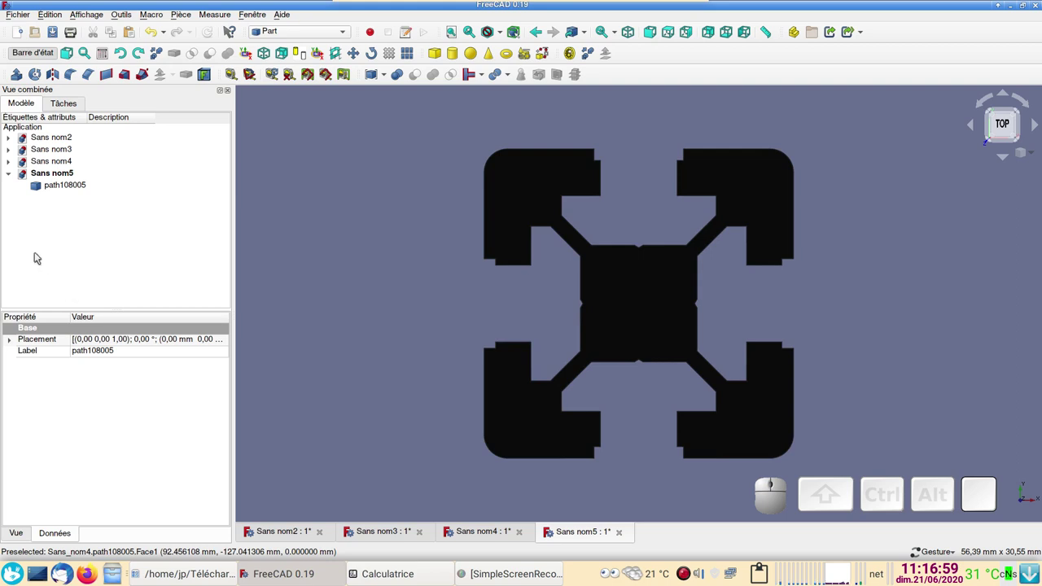
- Copy the four slot pieces path108001–path108004 from Sans nom4 and paste them into Sans nom5
{"action": "left_click", "coordinate": [486, 533]}
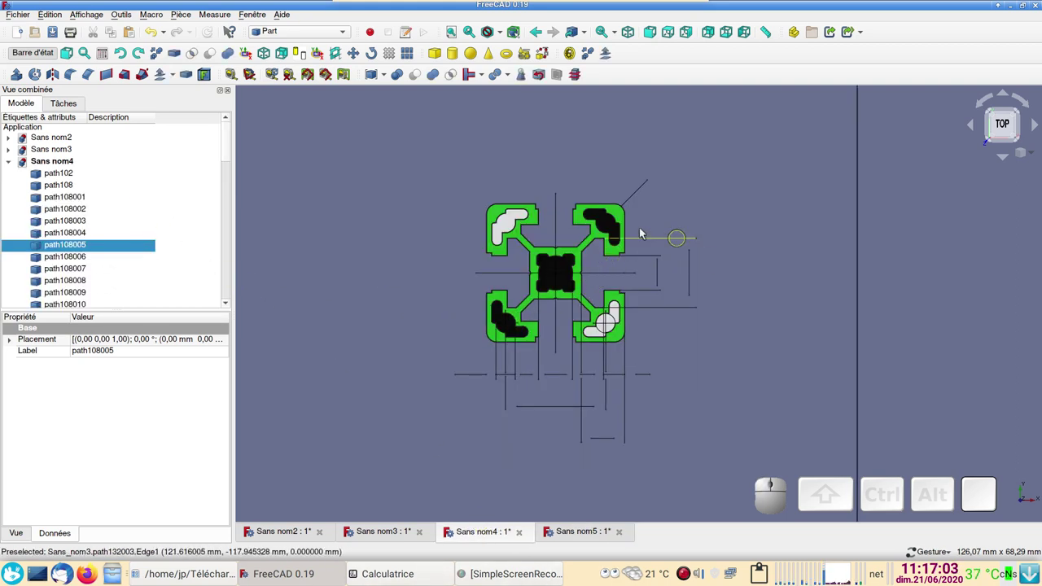
{"action": "left_click", "coordinate": [615, 225]}
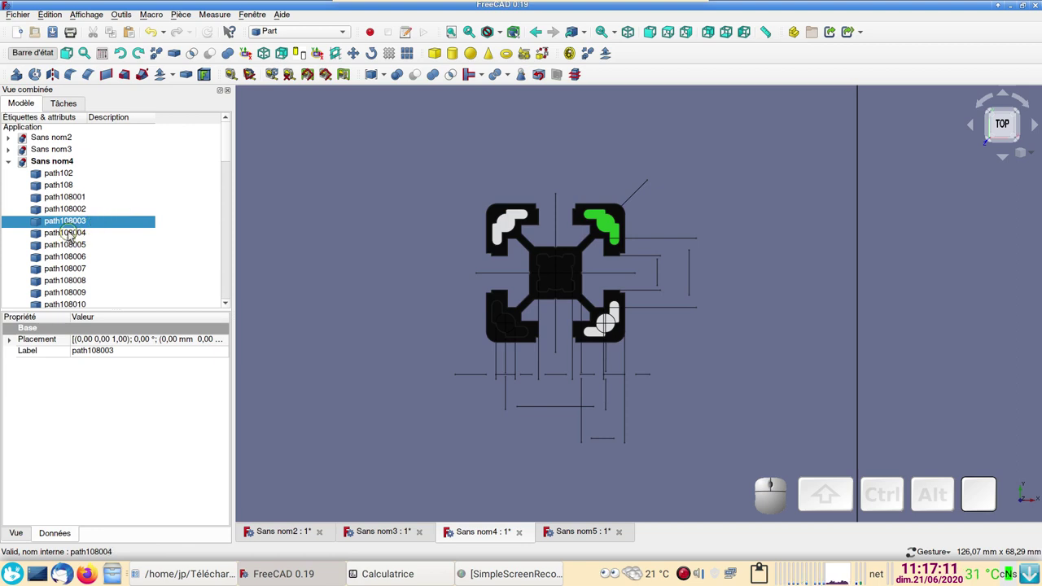
{"action": "left_click", "coordinate": [72, 233]}
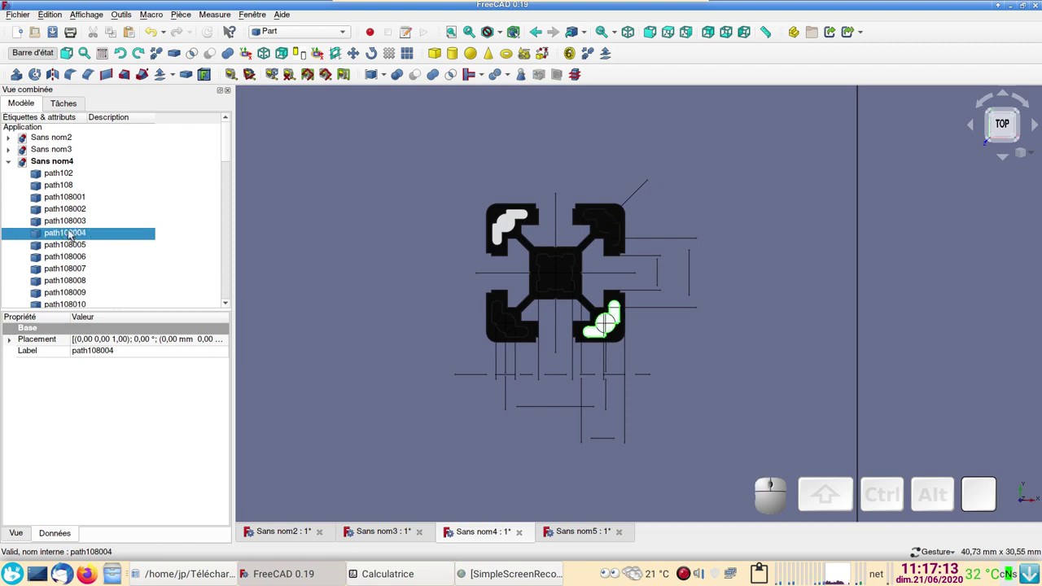
{"action": "left_click", "coordinate": [73, 222]}
{"action": "left_click", "coordinate": [81, 210]}
{"action": "left_click", "coordinate": [76, 200]}
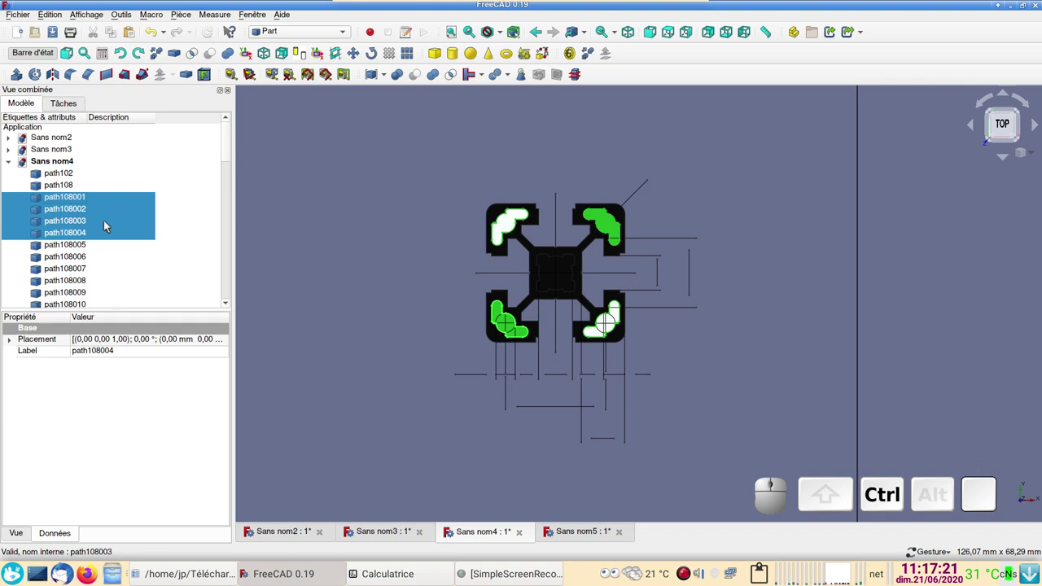
{"action": "key", "text": "ctrl+c"}
{"action": "left_click", "coordinate": [577, 528]}
{"action": "key", "text": "ctrl+v"}
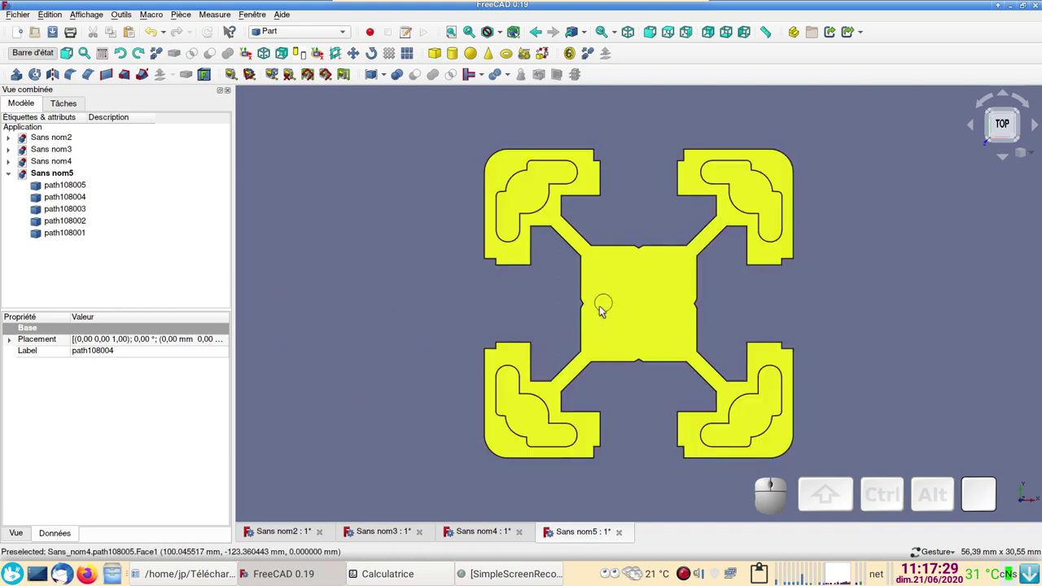
- Copy the centre core outline path108 from Sans nom4 and paste it into Sans nom5
{"action": "left_click", "coordinate": [487, 534]}
{"action": "left_click", "coordinate": [558, 283]}
{"action": "key", "text": "ctrl+c"}
{"action": "left_click", "coordinate": [578, 531]}
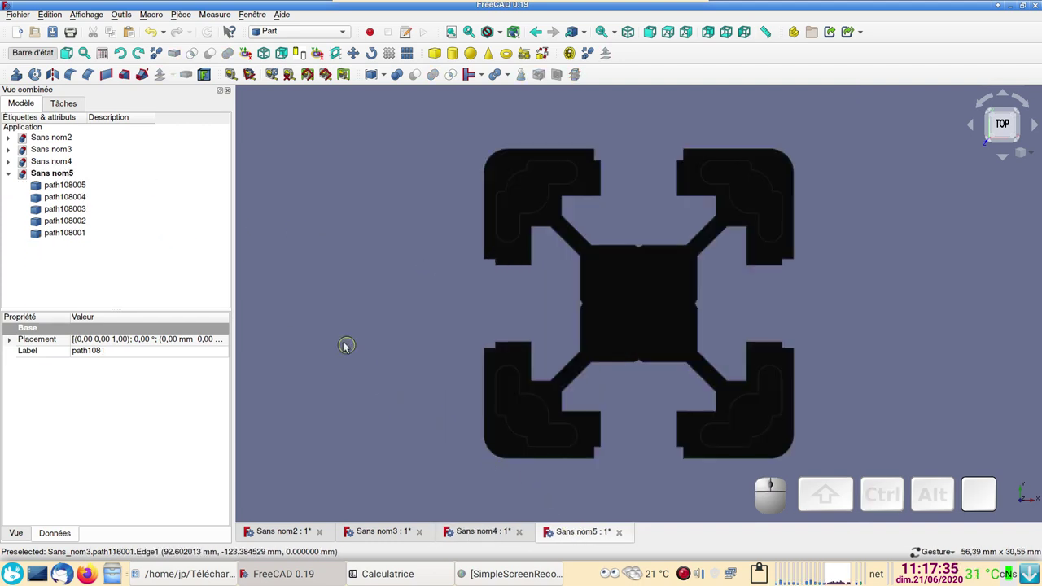
{"action": "key", "text": "ctrl+v"}
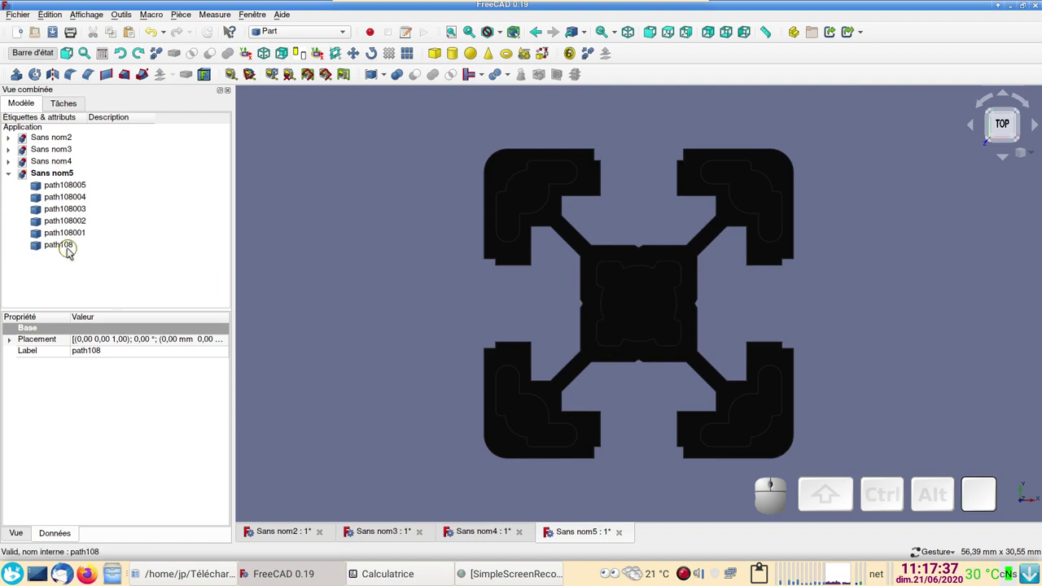
- Select path108005 with path108 and start a Part Boolean Cut of the core from the outer profile
{"action": "left_click", "coordinate": [70, 252]}
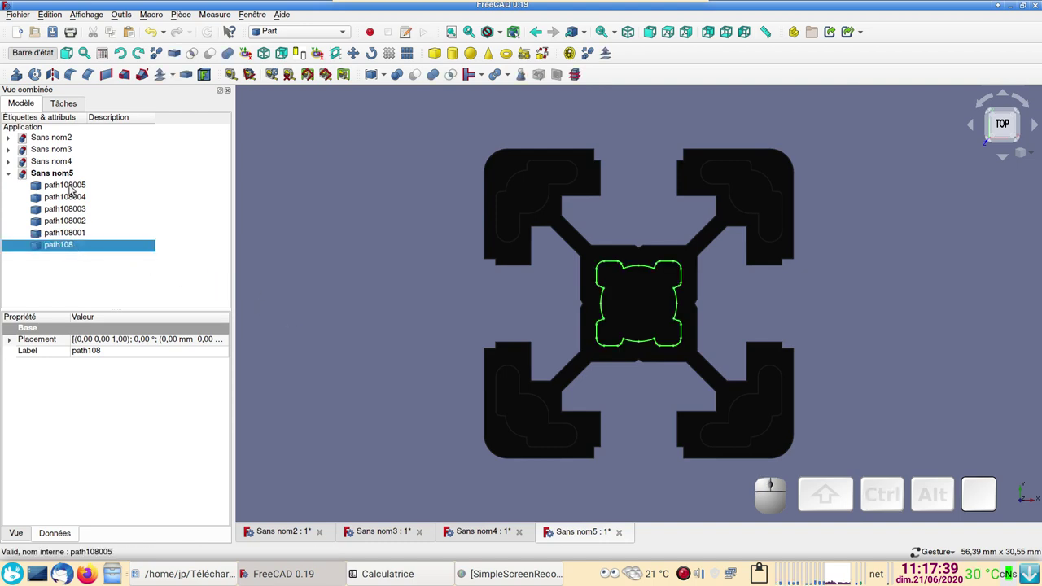
{"action": "left_click", "coordinate": [75, 184]}
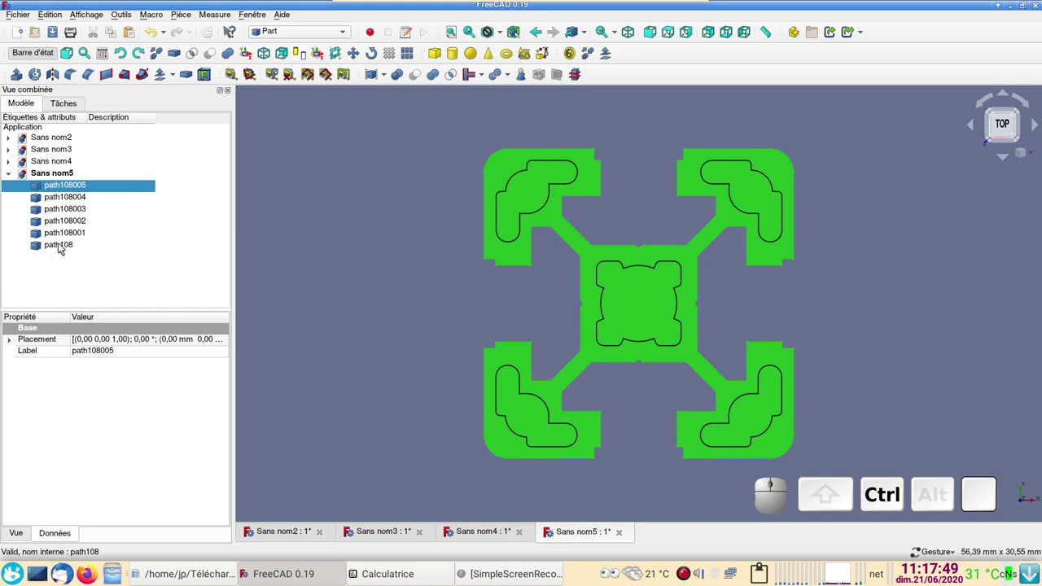
{"action": "left_click", "coordinate": [92, 188]}
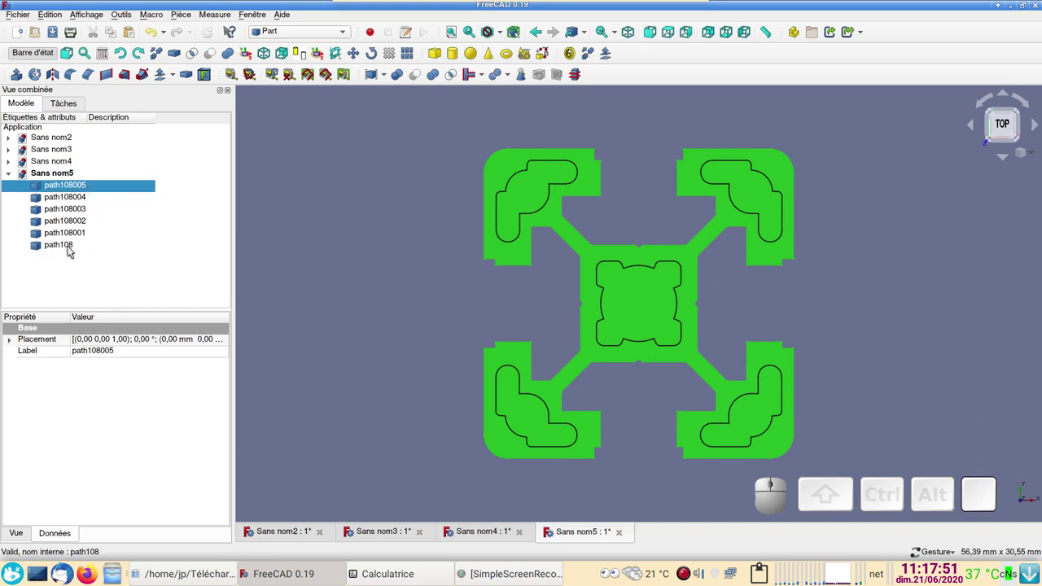
{"action": "left_click", "coordinate": [61, 248]}
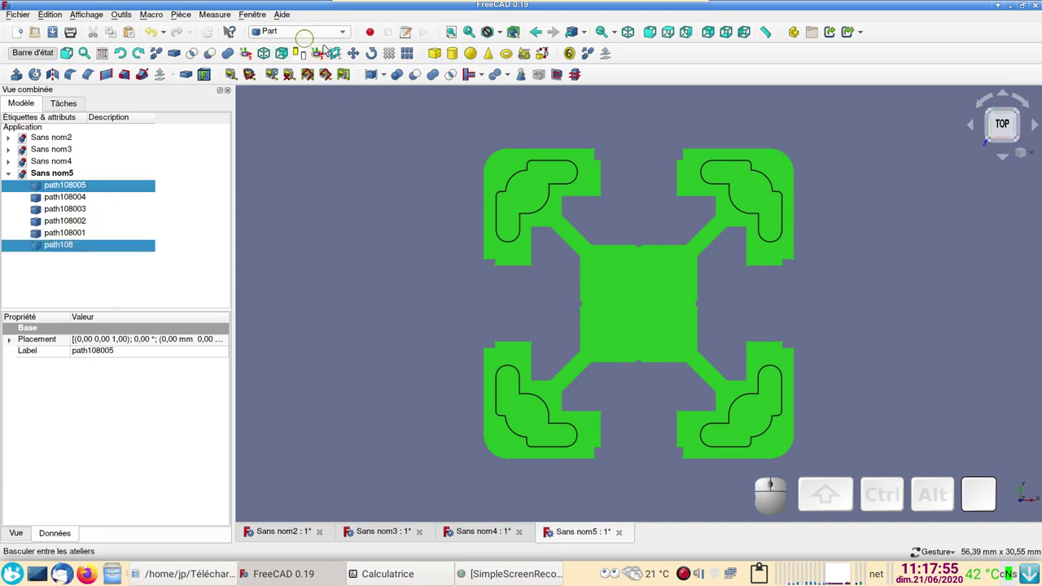
- Confirm the core cut, then cut slot pieces path108004 and path108003 out, giving Cut001 and Cut002
{"action": "left_click", "coordinate": [419, 83]}
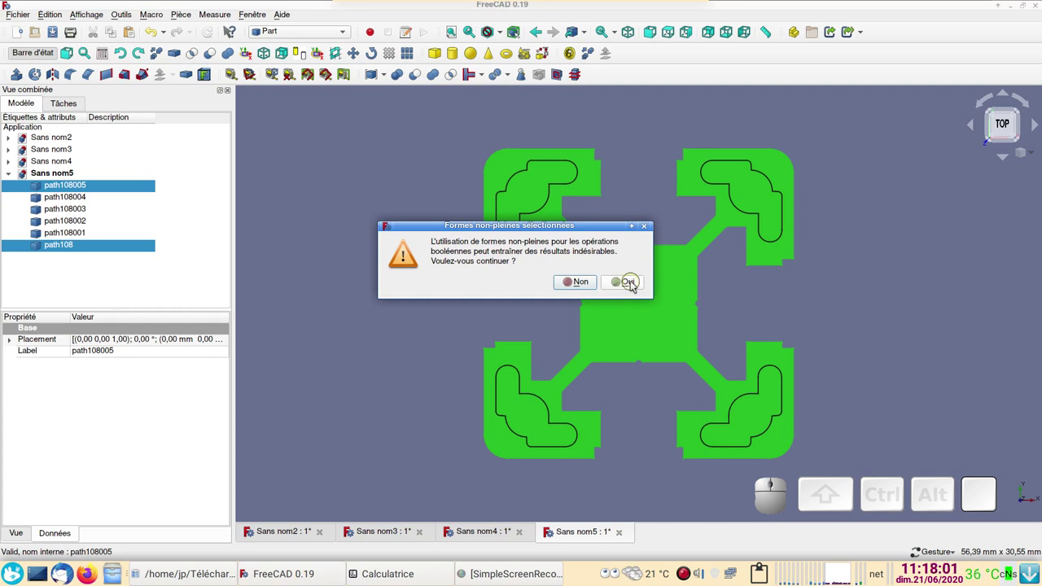
{"action": "left_click", "coordinate": [637, 285]}
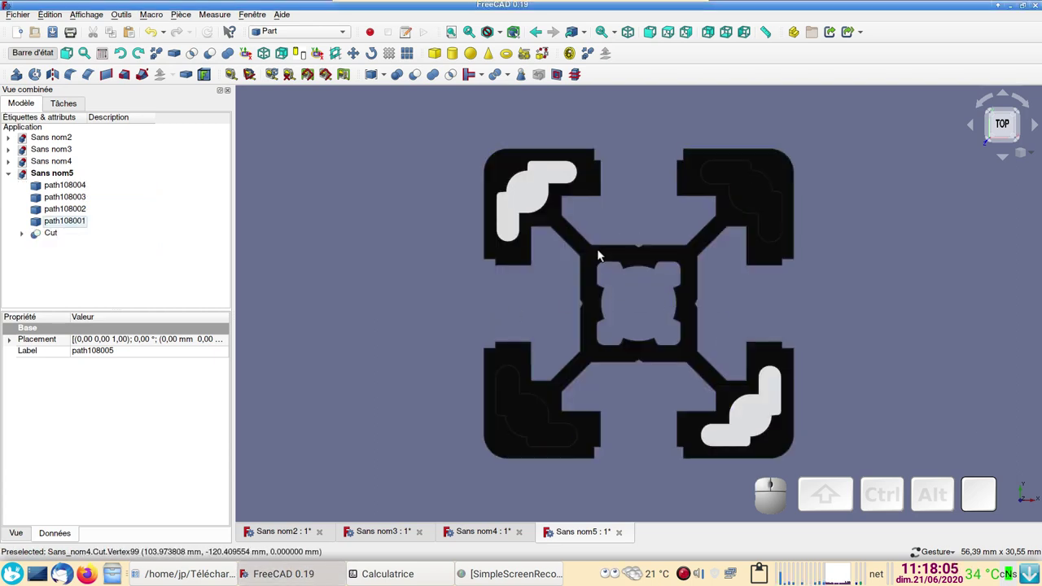
{"action": "left_click", "coordinate": [55, 235]}
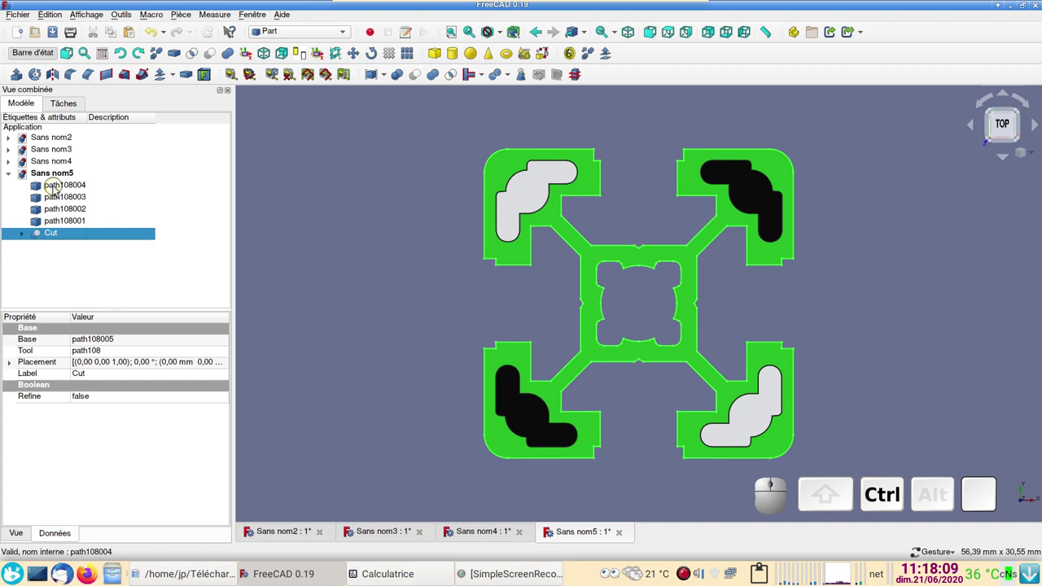
{"action": "left_click", "coordinate": [60, 190]}
{"action": "left_click", "coordinate": [214, 55]}
{"action": "left_click", "coordinate": [622, 289]}
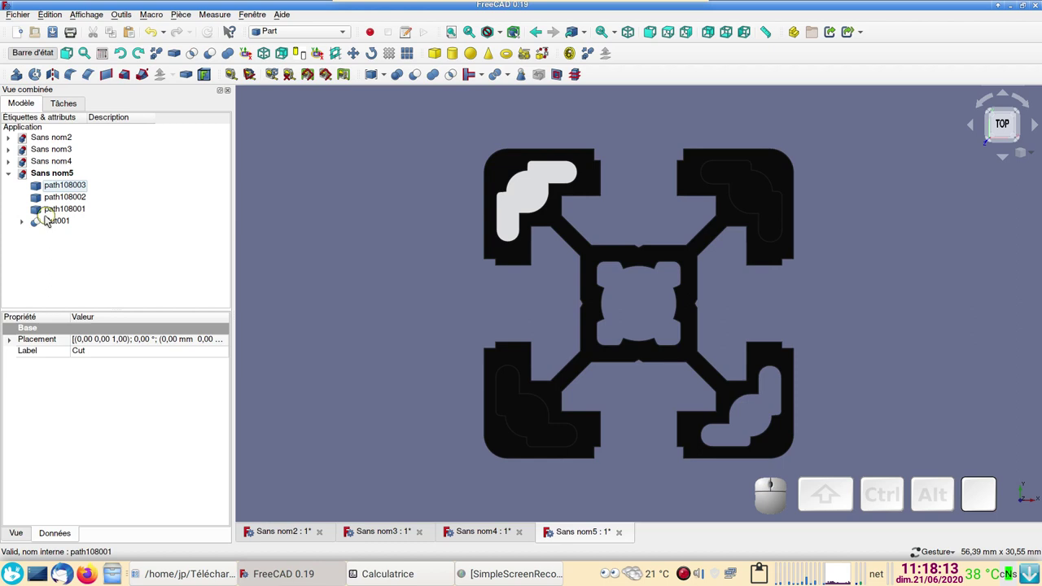
{"action": "left_click", "coordinate": [59, 225]}
{"action": "left_click", "coordinate": [72, 184]}
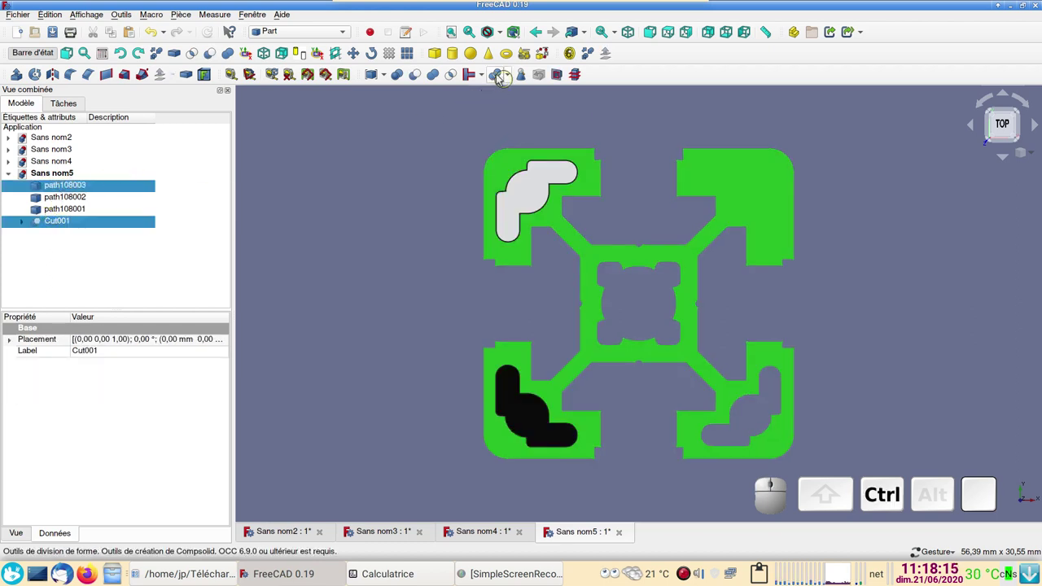
{"action": "left_click", "coordinate": [423, 72]}
{"action": "left_click", "coordinate": [634, 282]}
- Cut the remaining slot pieces path108002 and path108001 out, leaving the single cross-section Cut004
{"action": "left_click", "coordinate": [58, 211]}
{"action": "left_click", "coordinate": [73, 189]}
{"action": "left_click", "coordinate": [423, 79]}
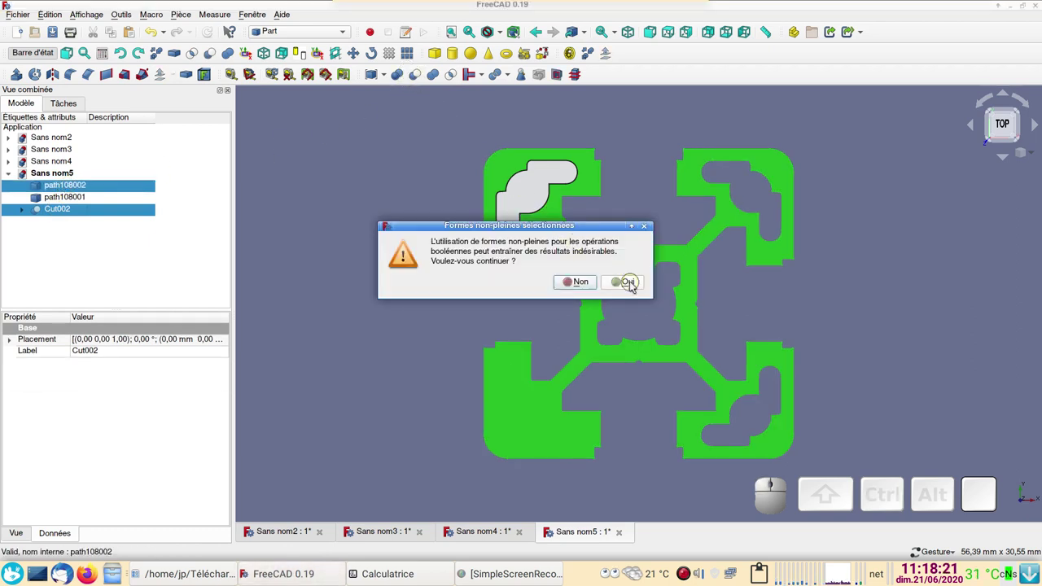
{"action": "left_click", "coordinate": [637, 286]}
{"action": "left_click", "coordinate": [55, 200]}
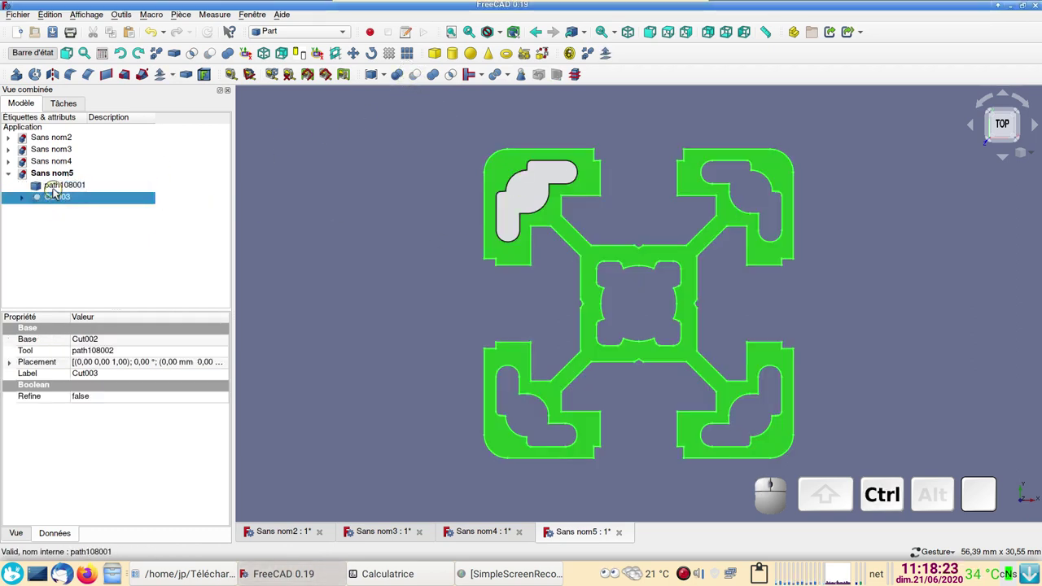
{"action": "left_click", "coordinate": [56, 192]}
{"action": "left_click", "coordinate": [421, 82]}
{"action": "left_click", "coordinate": [642, 279]}
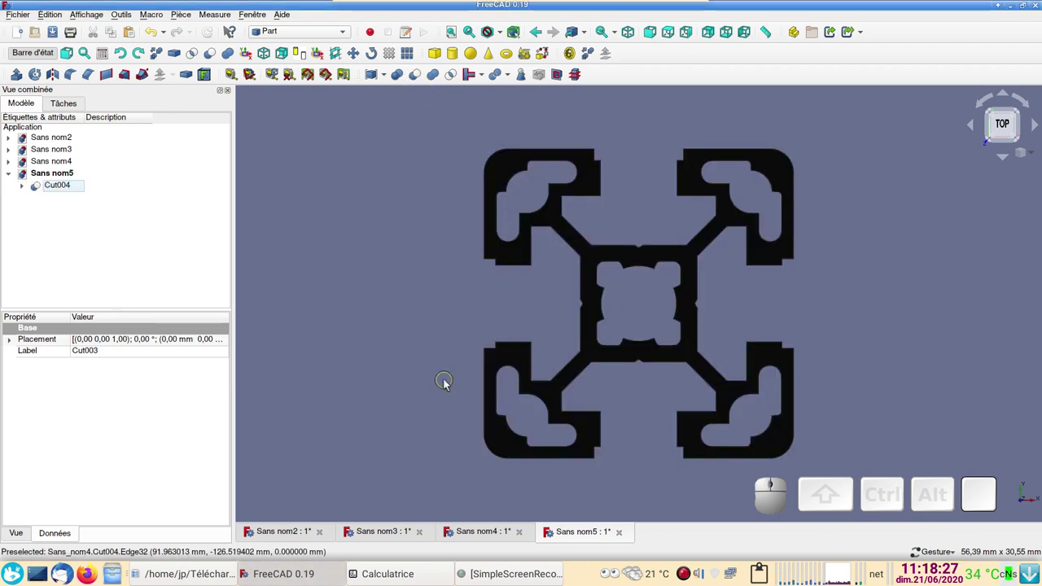
{"action": "scroll", "scroll_direction": "down", "scroll_amount": 3}
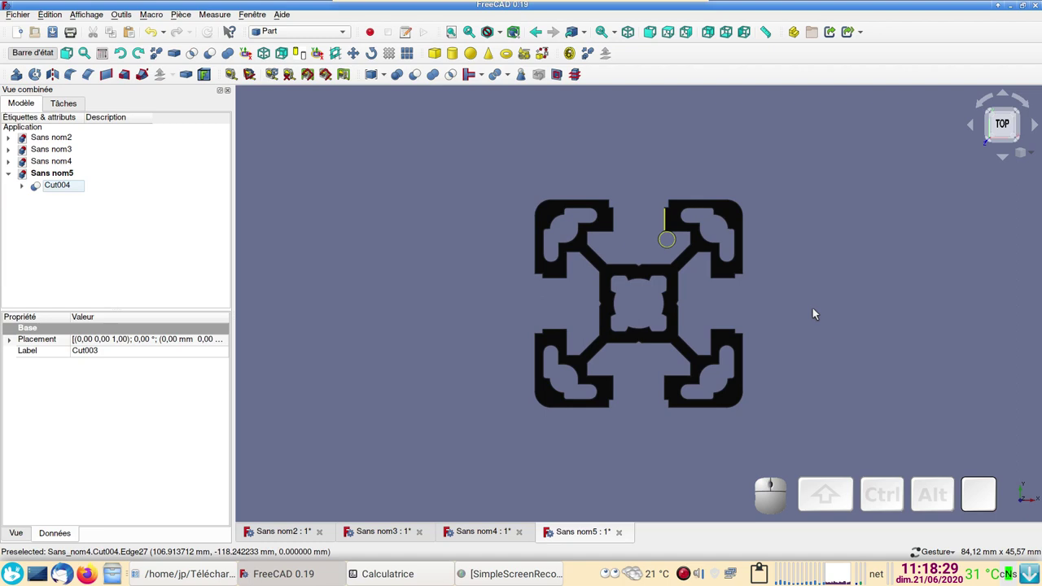
{"action": "right_click", "coordinate": [876, 339]}
{"action": "left_click", "coordinate": [1008, 126]}
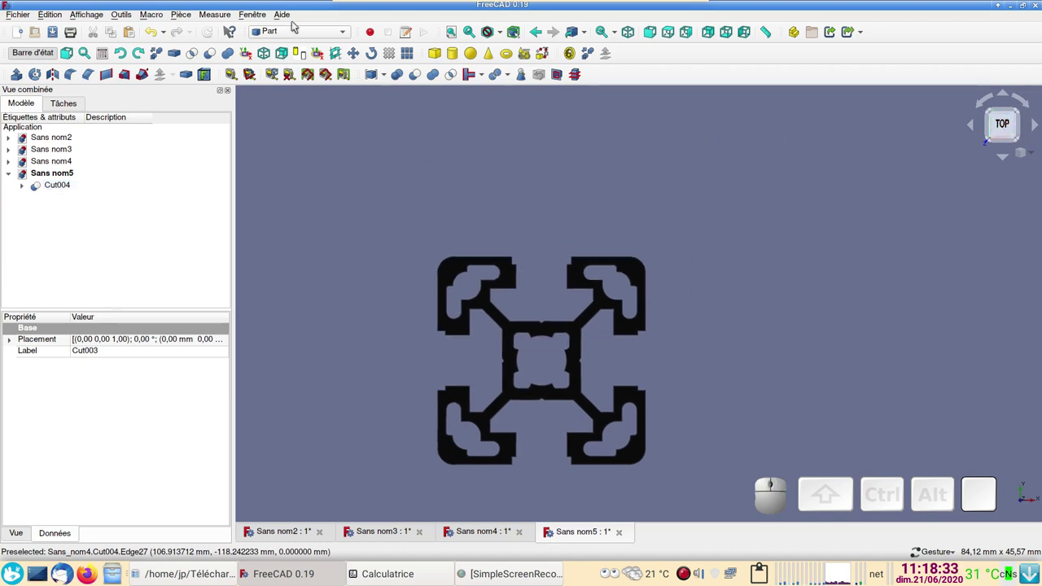
{"action": "left_click", "coordinate": [306, 38]}
- Switch to the Draft workbench, toggle the Draft grid and working-plane settings, and zoom onto the profile
{"action": "left_click", "coordinate": [298, 20]}
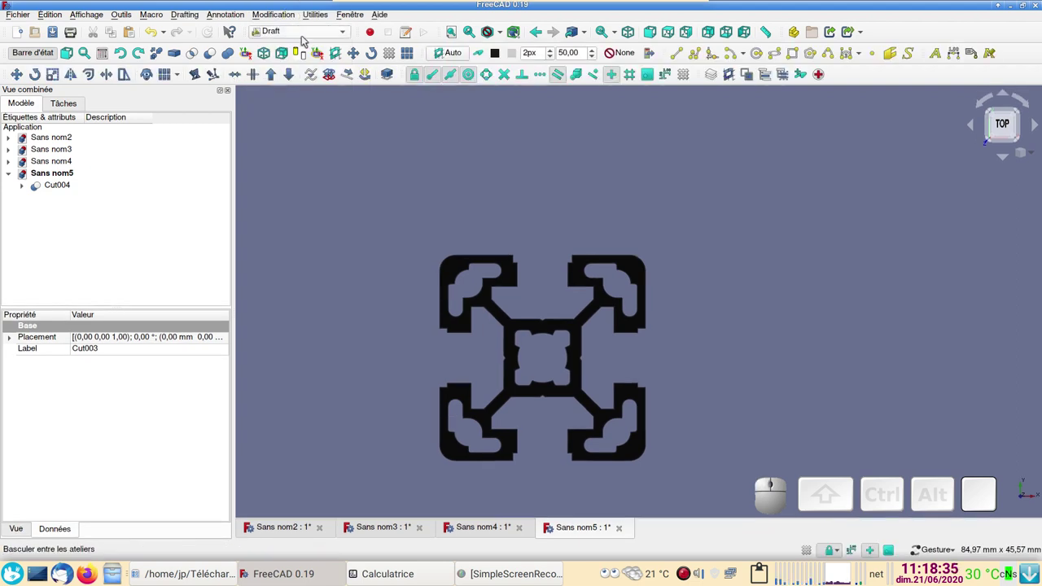
{"action": "left_click", "coordinate": [455, 56]}
{"action": "left_click", "coordinate": [134, 260]}
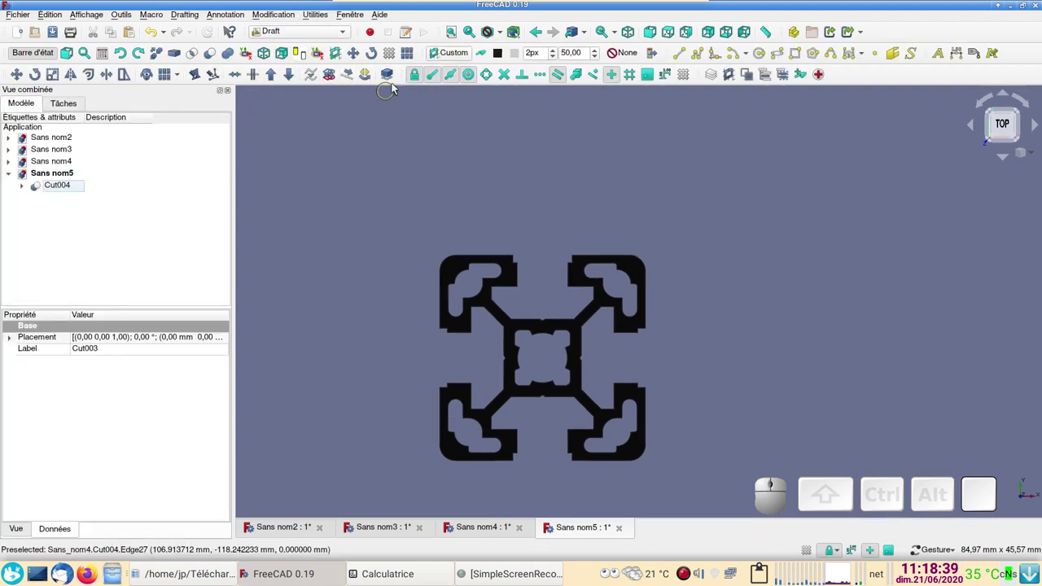
{"action": "left_click", "coordinate": [396, 57]}
{"action": "left_click", "coordinate": [397, 57]}
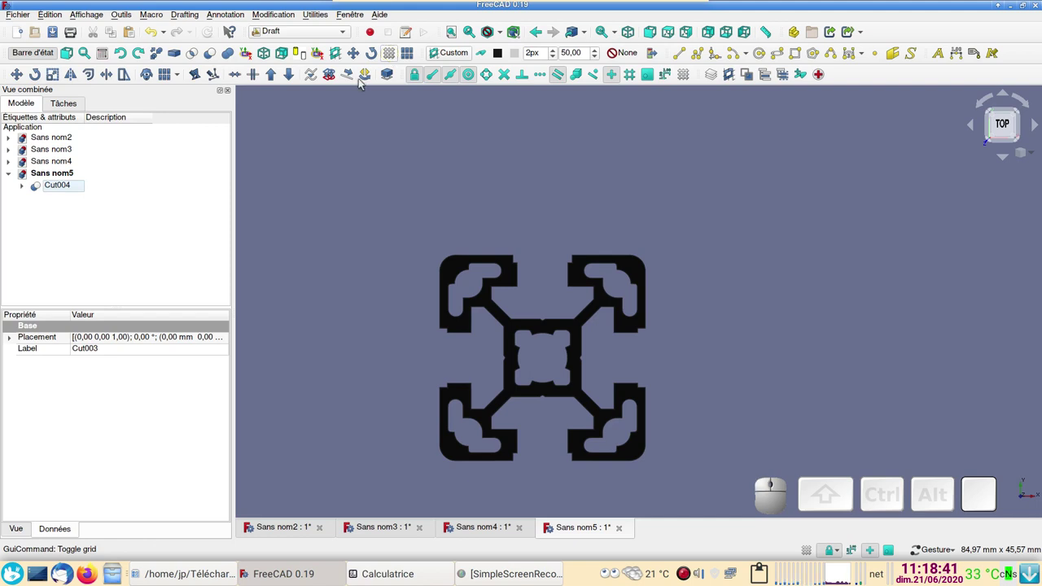
{"action": "left_click", "coordinate": [399, 57]}
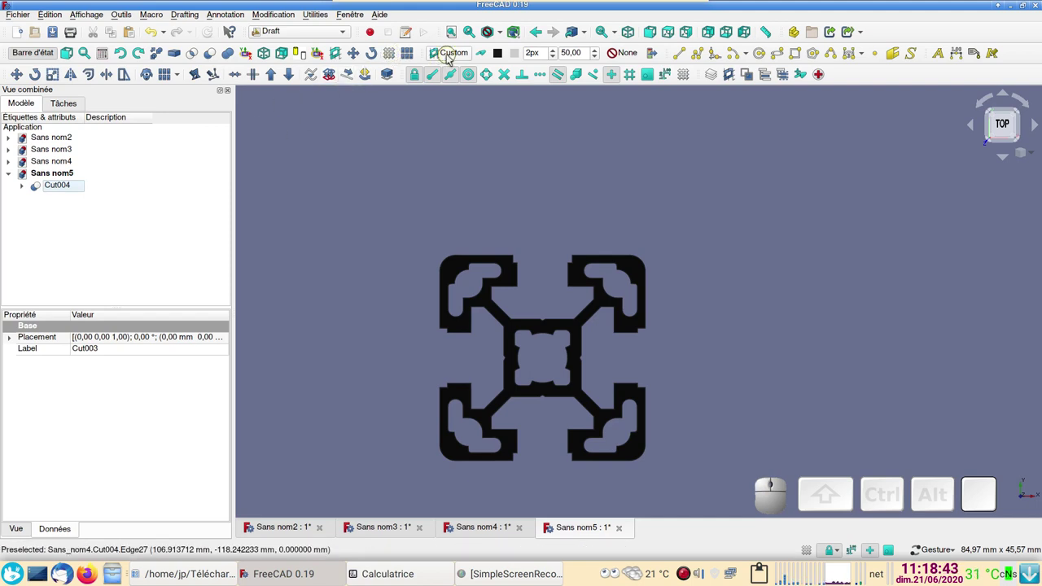
{"action": "left_click", "coordinate": [454, 57]}
{"action": "left_click", "coordinate": [112, 264]}
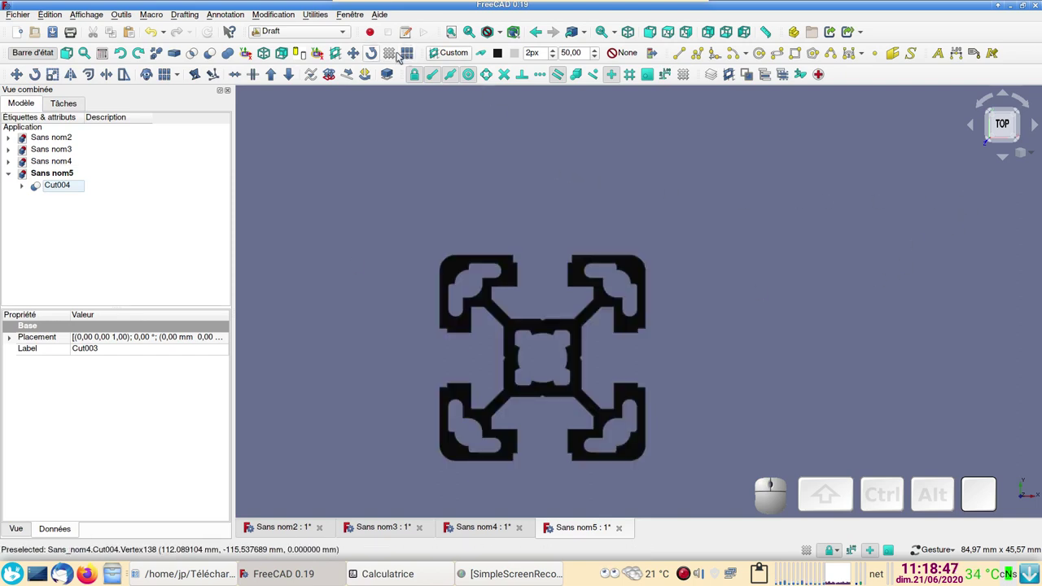
{"action": "left_click", "coordinate": [396, 56]}
{"action": "scroll", "scroll_direction": "down", "scroll_amount": 3}
{"action": "scroll", "scroll_direction": "up", "scroll_amount": 3}
{"action": "scroll", "scroll_direction": "up", "scroll_amount": 3}
{"action": "scroll", "scroll_direction": "up", "scroll_amount": 3}
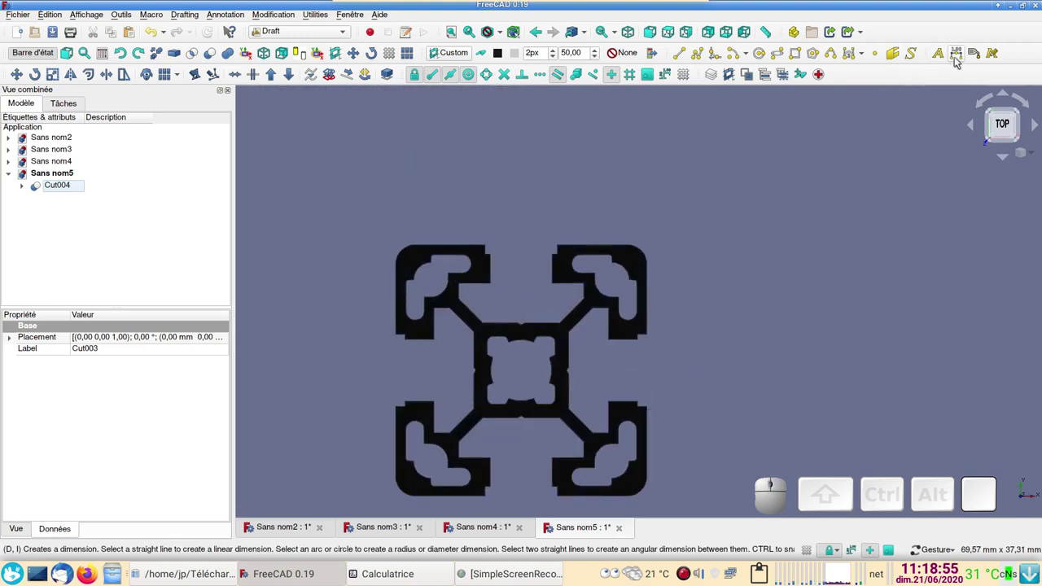
- Start a Draft linear dimension across the profile edge
{"action": "left_click", "coordinate": [957, 60]}
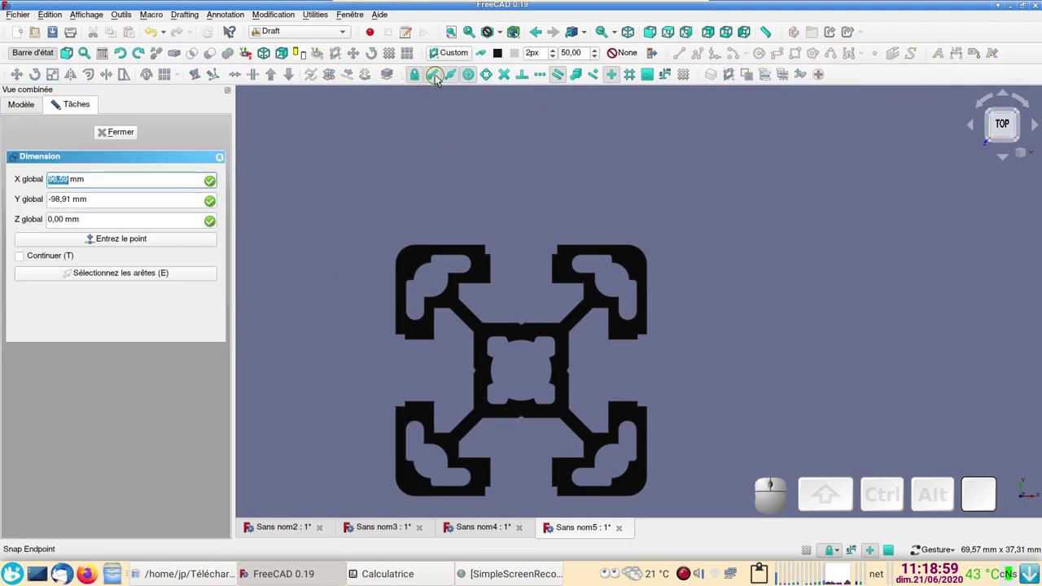
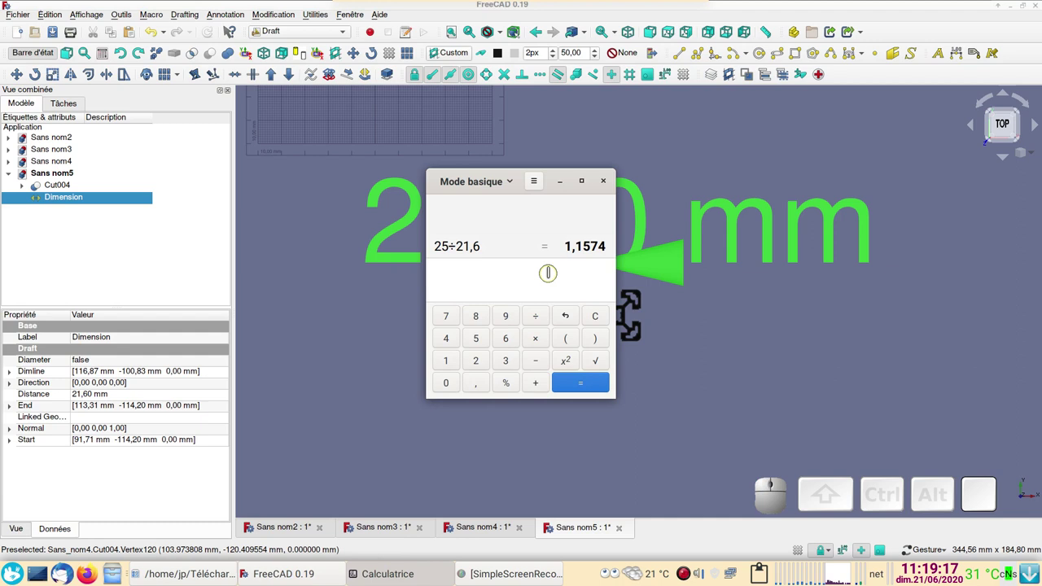
- Compute 25 ÷ 21,6 = 1,157407407 in Calculatrice, then select Cut004 in the FreeCAD tree
{"action": "key", "text": "2"}
{"action": "key", "text": "5"}
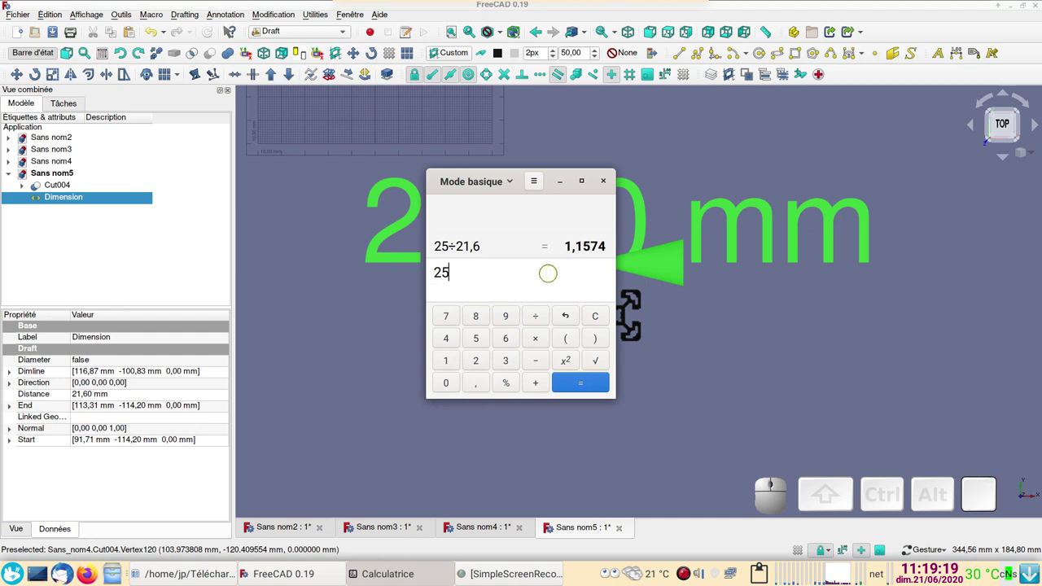
{"action": "key", "text": "/"}
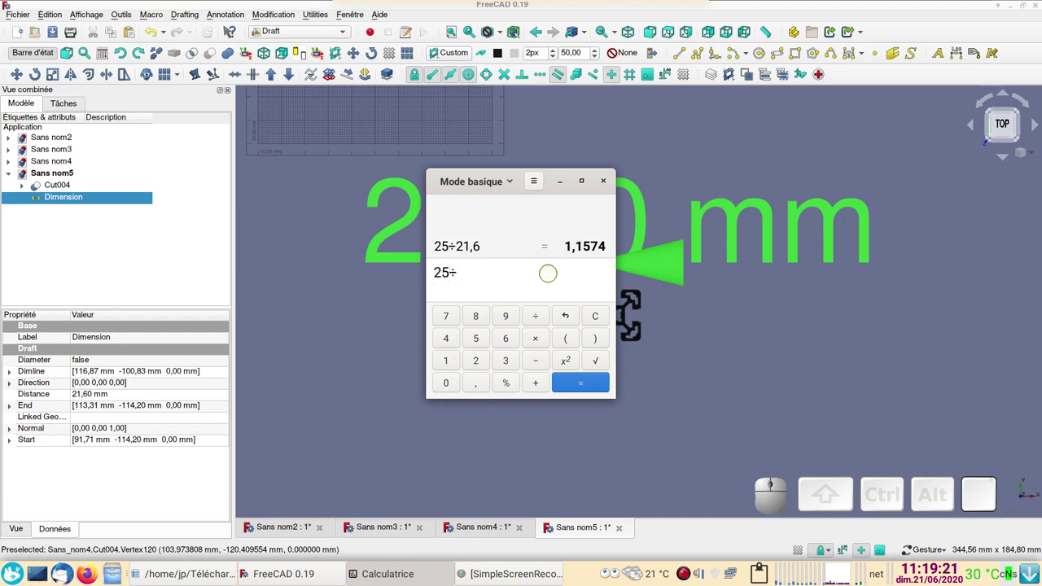
{"action": "key", "text": "2"}
{"action": "key", "text": "1"}
{"action": "key", "text": "."}
{"action": "key", "text": "6"}
{"action": "left_click_drag", "start_coordinate": [471, 181], "coordinate": [400, 215]}
{"action": "key", "text": "Return"}
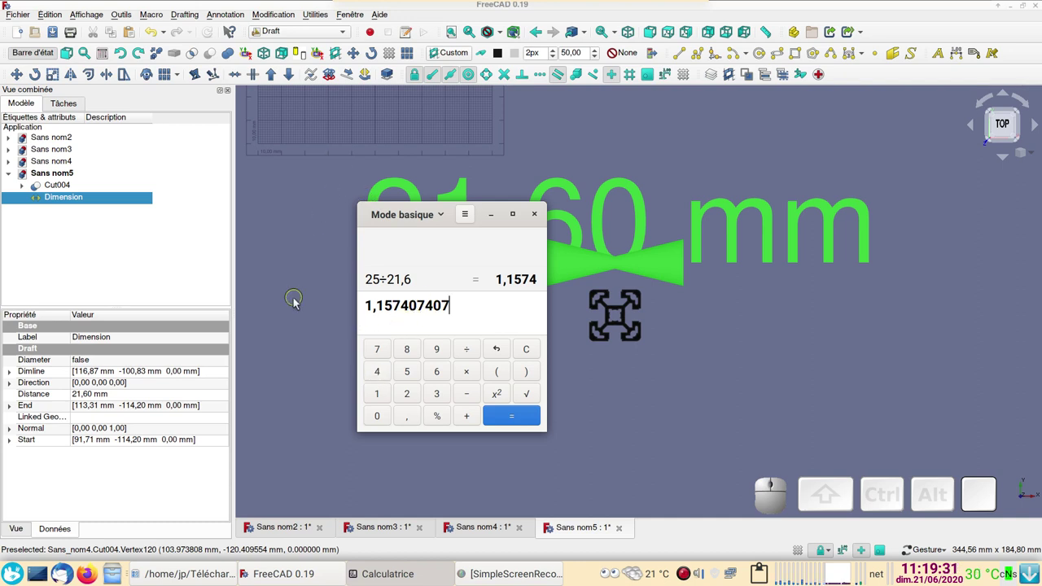
{"action": "left_click", "coordinate": [79, 188]}
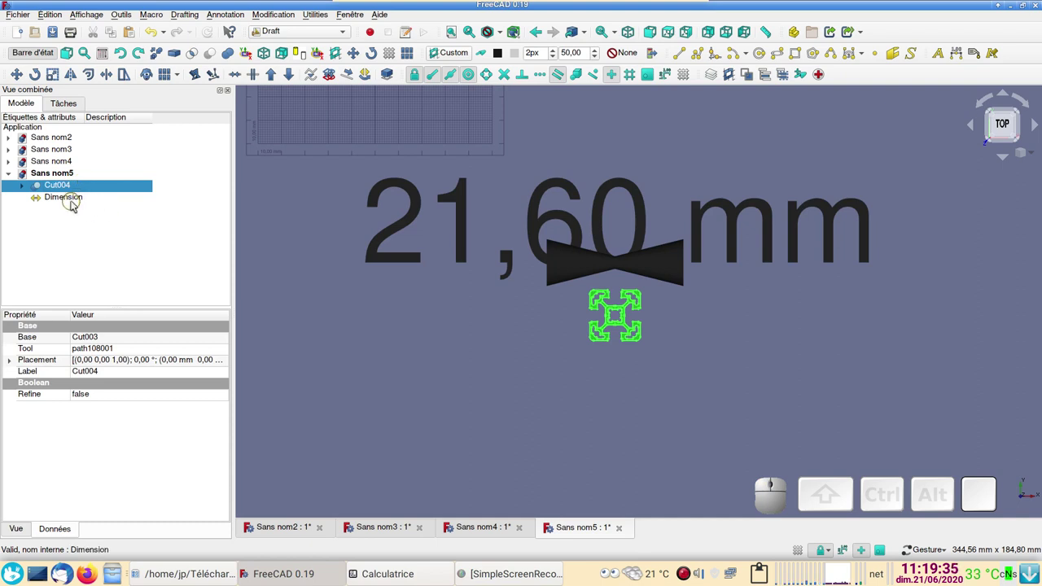
- Hide the 21,60 mm Dimension object and reselect Cut004, zooming in on it
{"action": "left_click", "coordinate": [77, 205]}
{"action": "key", "text": "space"}
{"action": "left_click", "coordinate": [81, 192]}
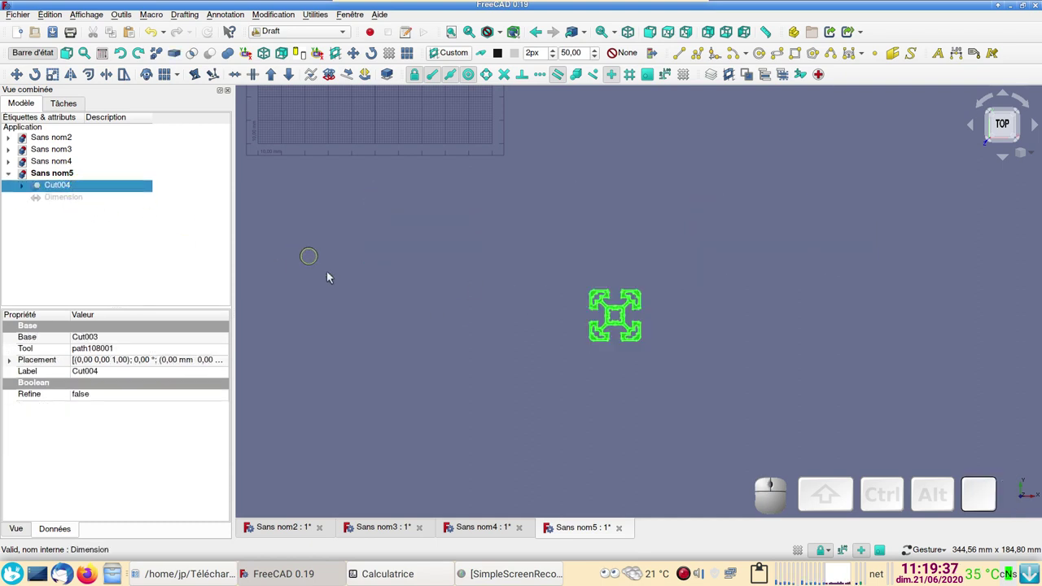
{"action": "scroll", "scroll_direction": "up", "scroll_amount": 3}
{"action": "scroll", "scroll_direction": "up", "scroll_amount": 3}
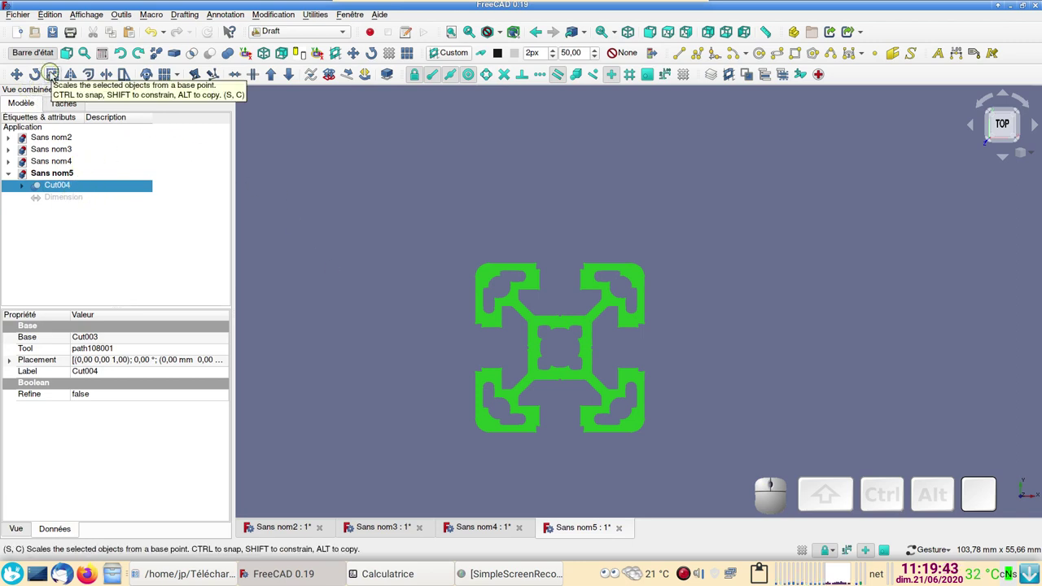
- Start Draft Scale on Cut004 and enter a uniform X factor of 1,157407
{"action": "left_click", "coordinate": [57, 75]}
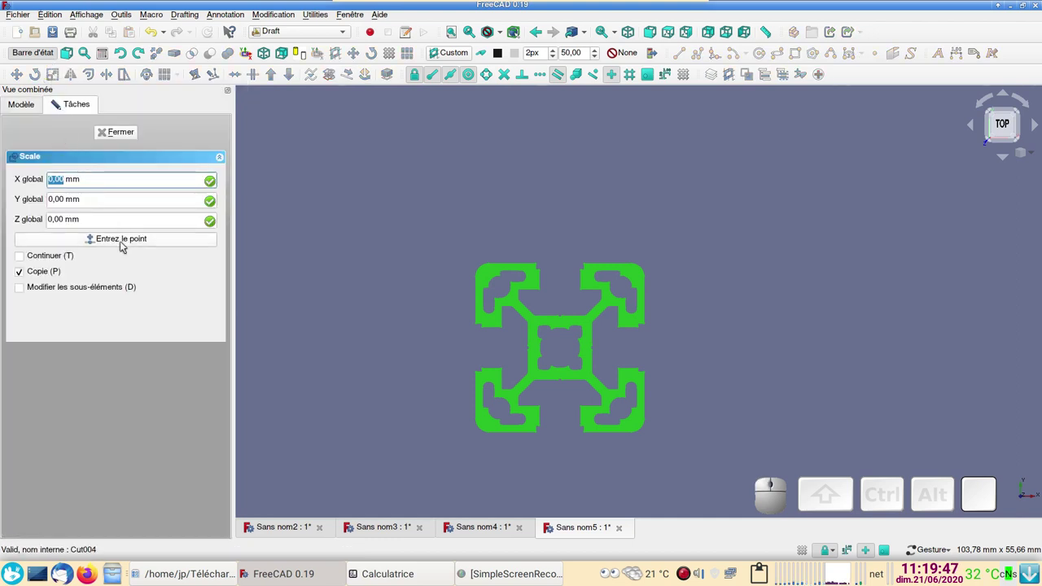
{"action": "left_click", "coordinate": [123, 245]}
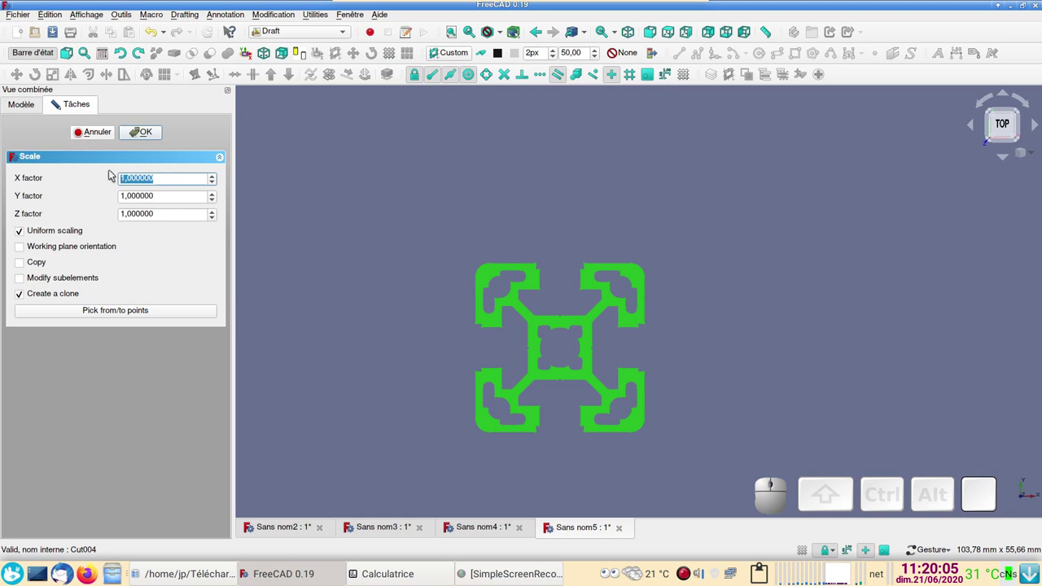
{"action": "key", "text": "Delete"}
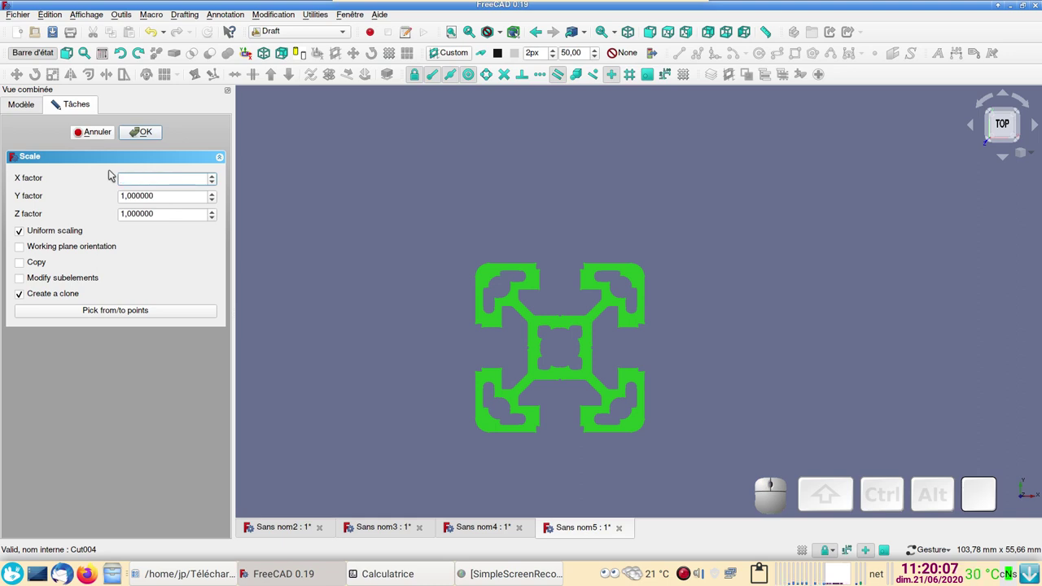
{"action": "key", "text": "KP_1"}
{"action": "key", "text": ","}
{"action": "key", "text": "KP_1"}
{"action": "key", "text": "KP_5"}
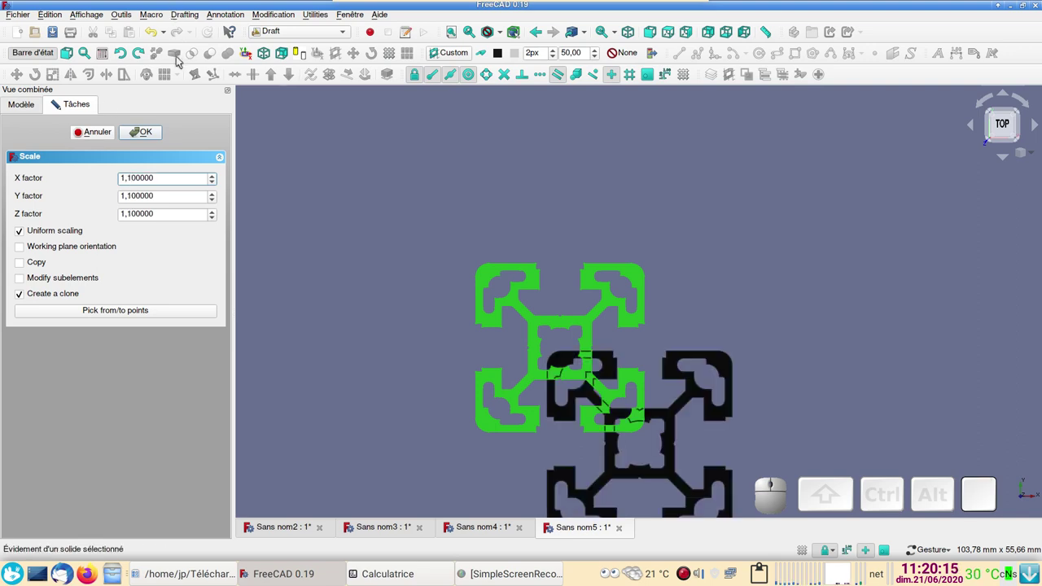
{"action": "key", "text": "Delete"}
{"action": "key", "text": "KP_5"}
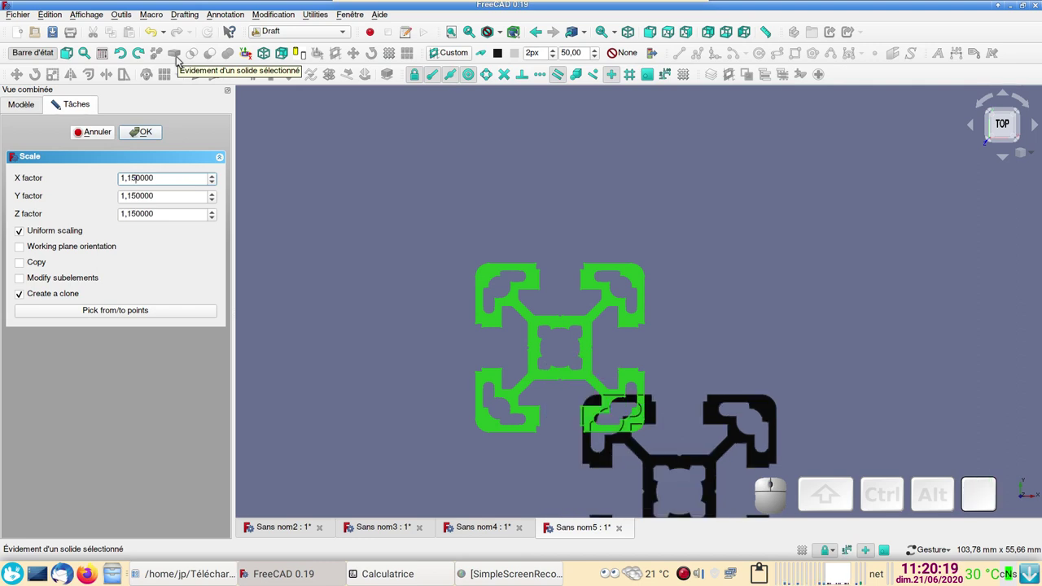
{"action": "key", "text": "Delete"}
{"action": "key", "text": "KP_7"}
{"action": "key", "text": "Delete"}
{"action": "key", "text": "Delete"}
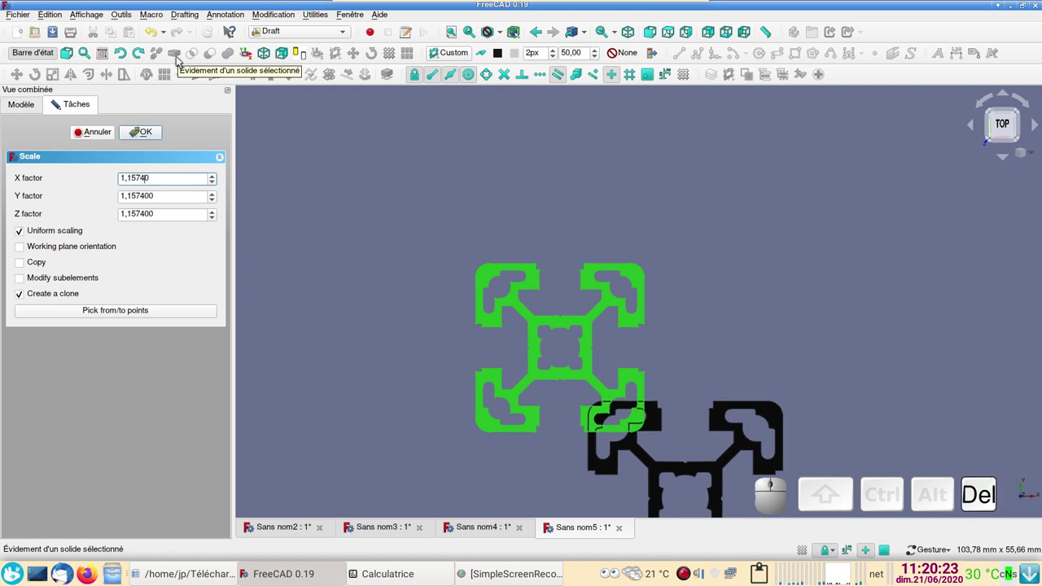
{"action": "key", "text": "KP_0"}
{"action": "key", "text": "Delete"}
{"action": "key", "text": "1"}
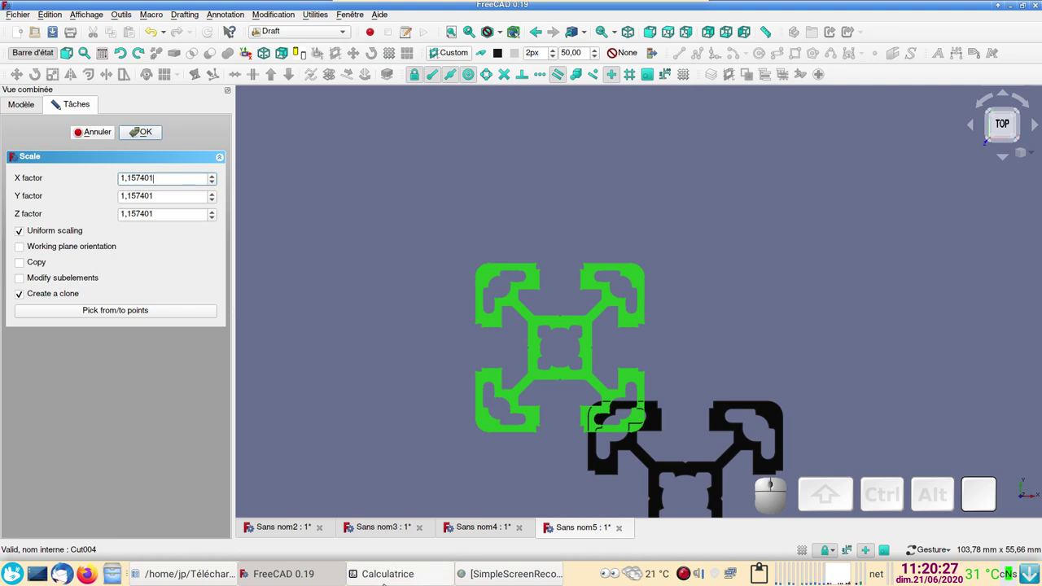
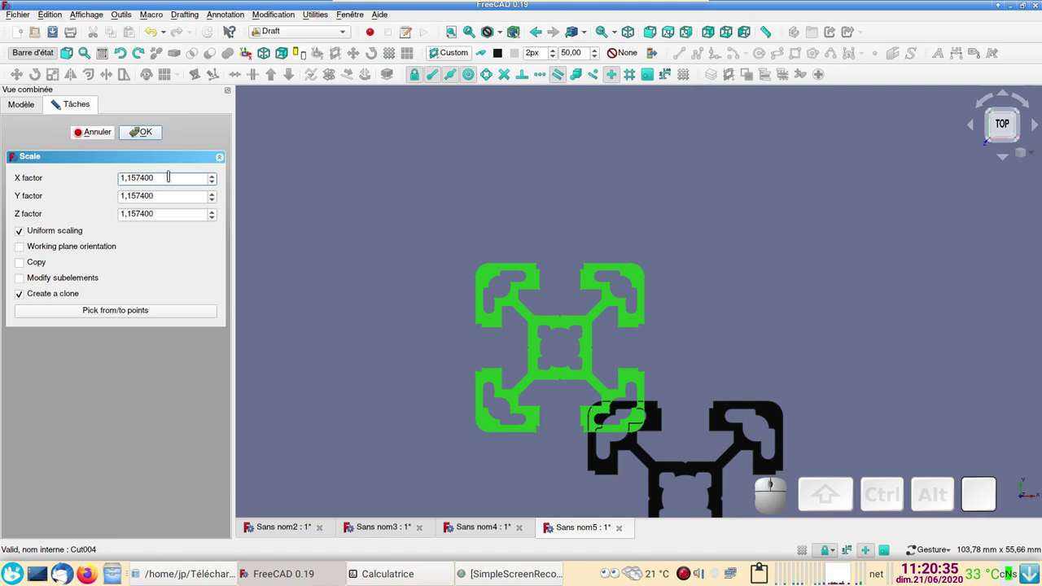
{"action": "key", "text": "Delete"}
{"action": "key", "text": "7"}
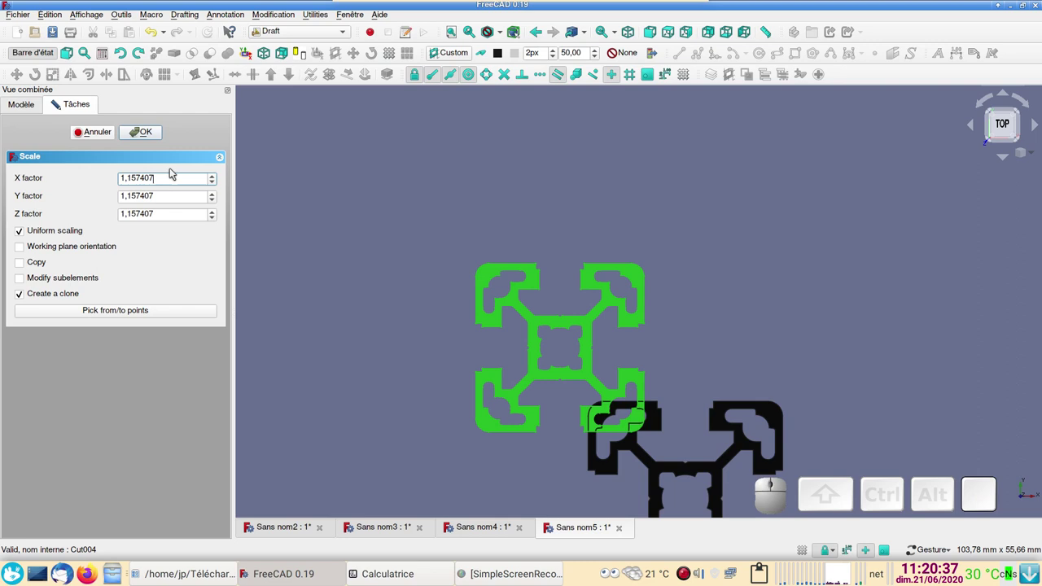
- Confirm to create the scaled Clone of Cut004 and frame both profiles in view
{"action": "left_click", "coordinate": [155, 141]}
{"action": "scroll", "scroll_direction": "down", "scroll_amount": 3}
{"action": "left_click_drag", "start_coordinate": [519, 466], "coordinate": [257, 278]}
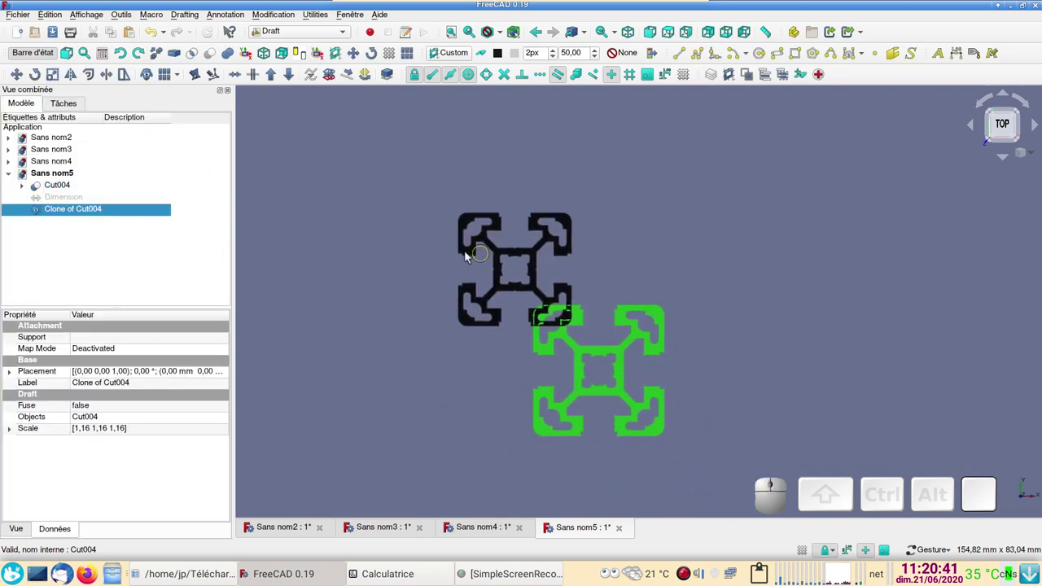
- Hide the original Cut004 and centre the scaled clone in the view
{"action": "left_click", "coordinate": [87, 187]}
{"action": "key", "text": "space"}
{"action": "scroll", "scroll_direction": "up", "scroll_amount": 3}
{"action": "left_click_drag", "start_coordinate": [562, 377], "coordinate": [532, 280]}
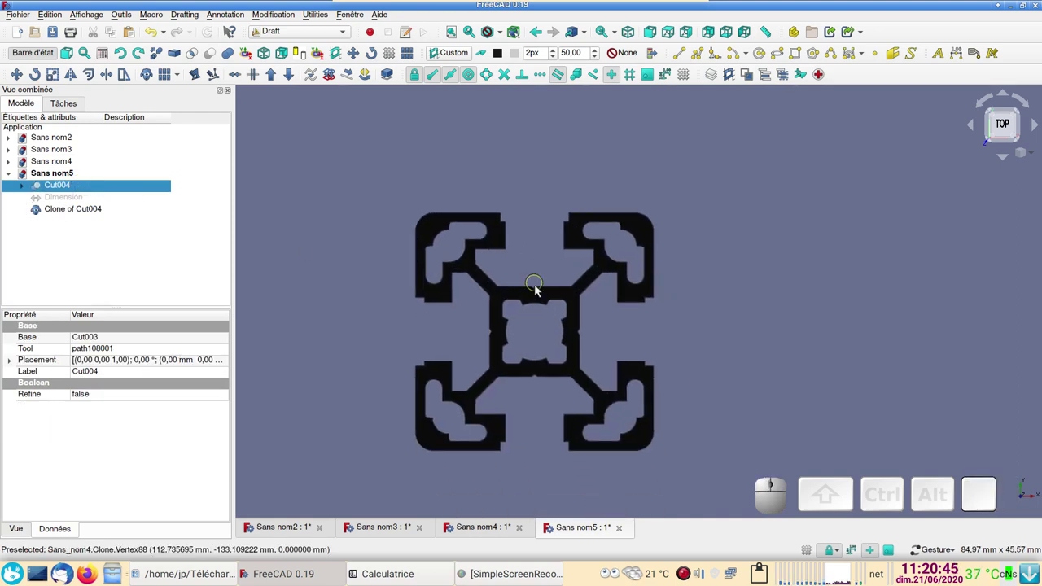
{"action": "scroll", "scroll_direction": "up", "scroll_amount": 3}
{"action": "left_click_drag", "start_coordinate": [811, 335], "coordinate": [803, 346]}
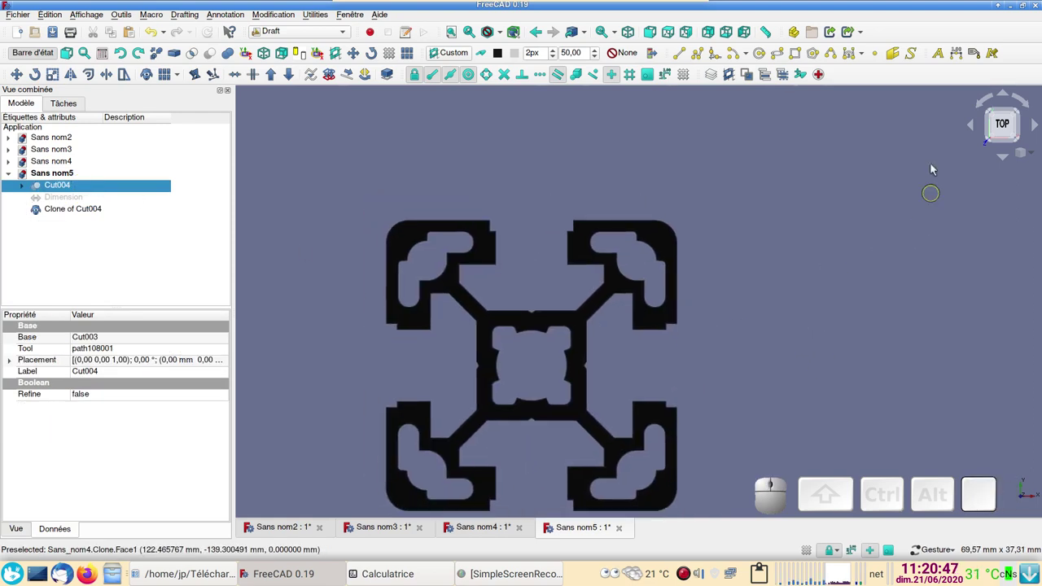
- Dimension the clone's side at 25,00 mm, then switch to the Part workbench
{"action": "left_click", "coordinate": [962, 61]}
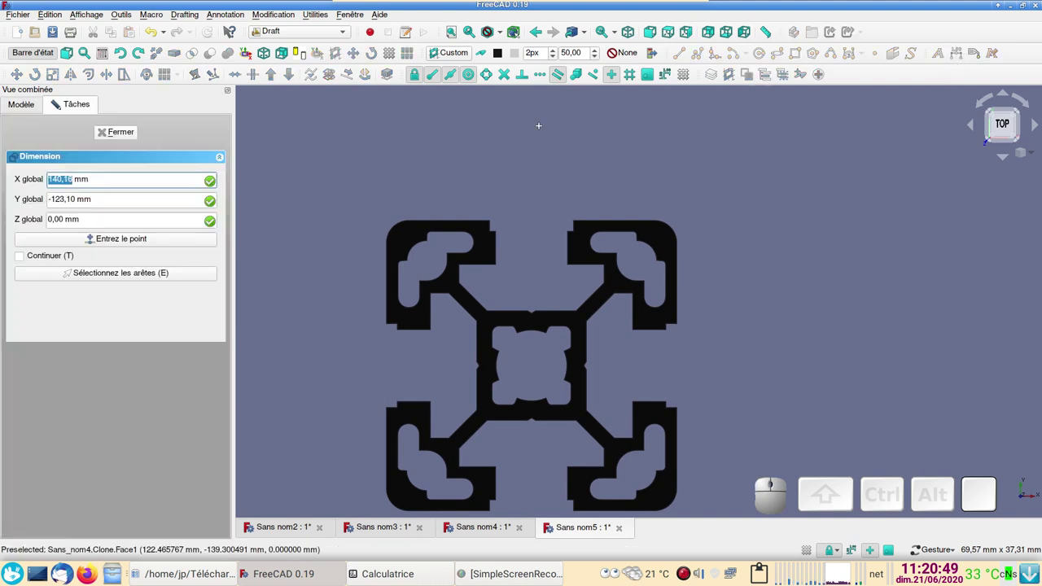
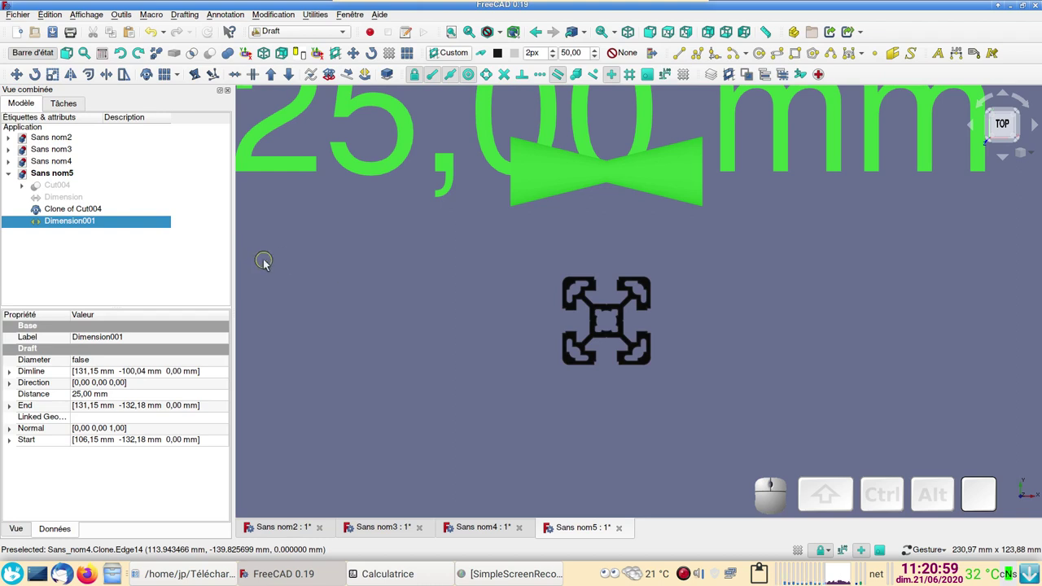
{"action": "key", "text": "space"}
{"action": "scroll", "scroll_direction": "down", "scroll_amount": 3}
{"action": "scroll", "scroll_direction": "up", "scroll_amount": 3}
{"action": "scroll", "scroll_direction": "up", "scroll_amount": 3}
{"action": "left_click", "coordinate": [311, 38]}
{"action": "left_click", "coordinate": [309, 46]}
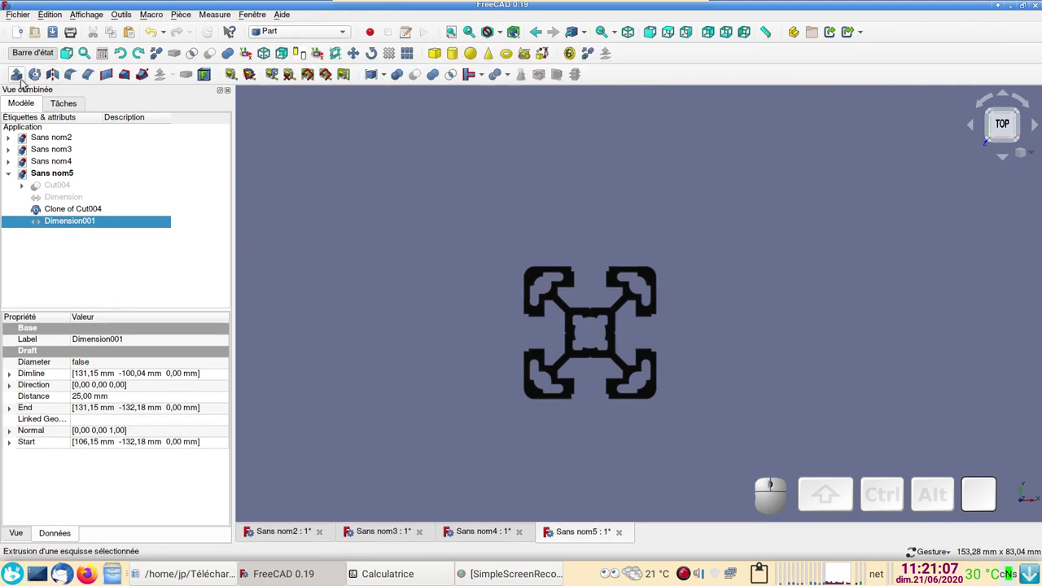
- Attempt a 500 mm Part Extrude along custom direction Z -1; after the no-shape error, select Clone of Cut004
{"action": "left_click", "coordinate": [28, 83]}
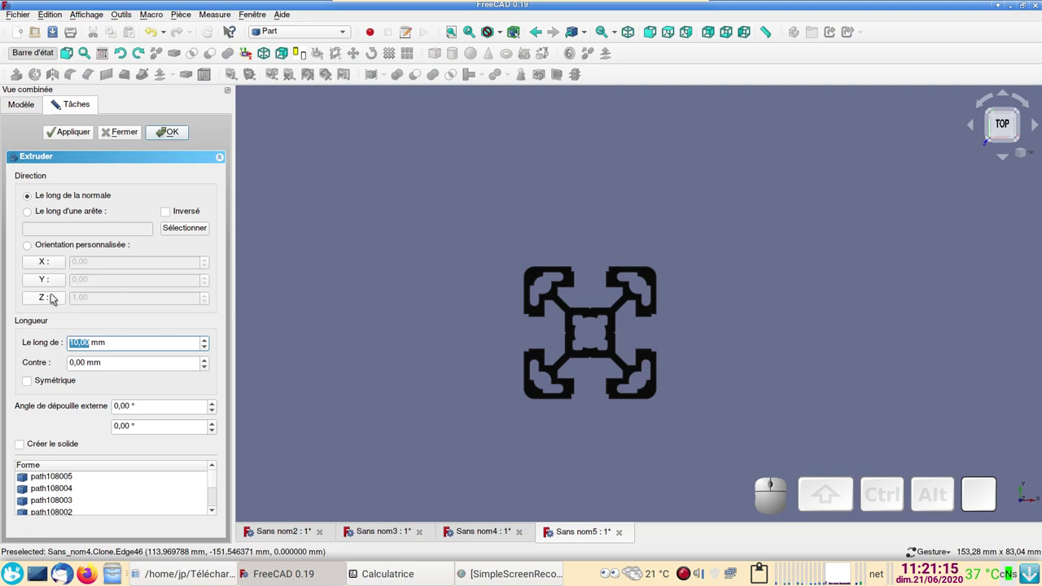
{"action": "left_click", "coordinate": [54, 297]}
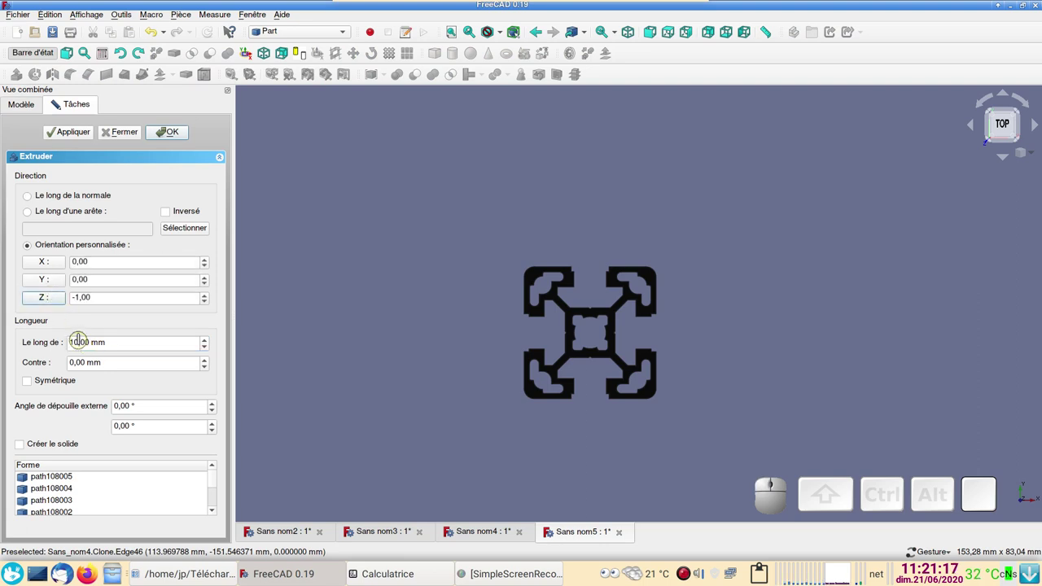
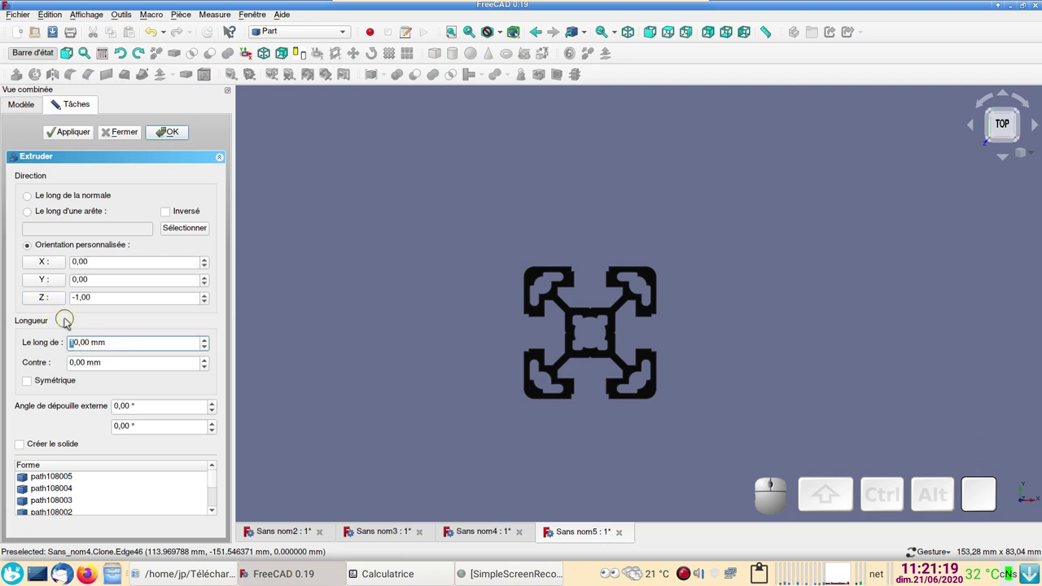
{"action": "key", "text": "KP_5"}
{"action": "key", "text": "KP_0"}
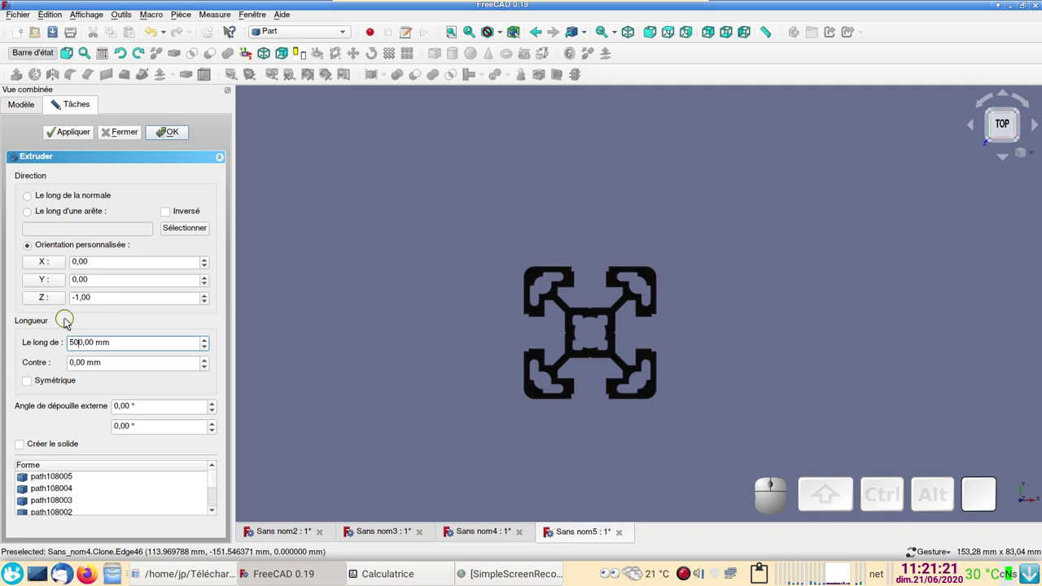
{"action": "left_click", "coordinate": [191, 139]}
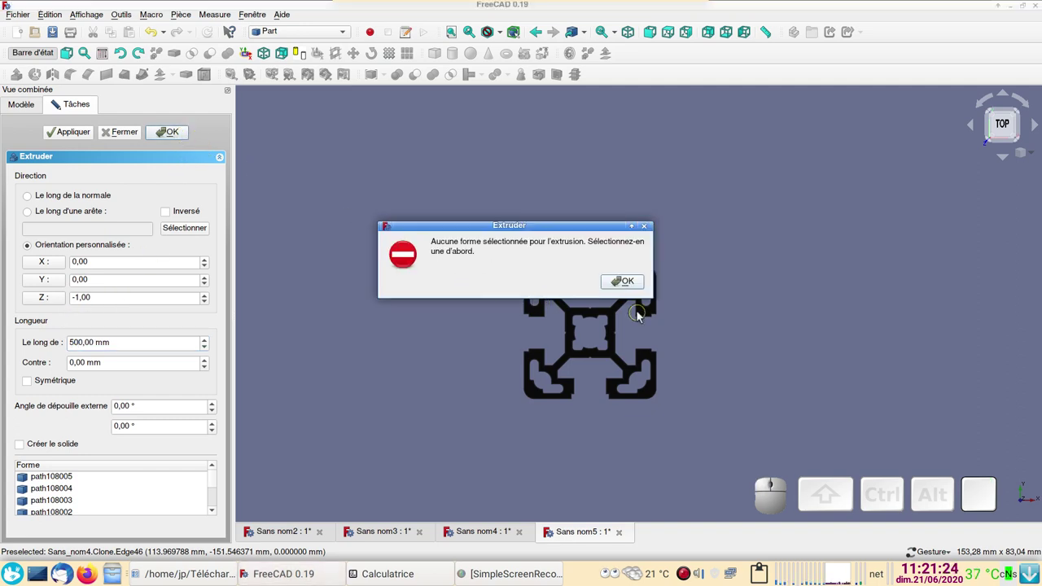
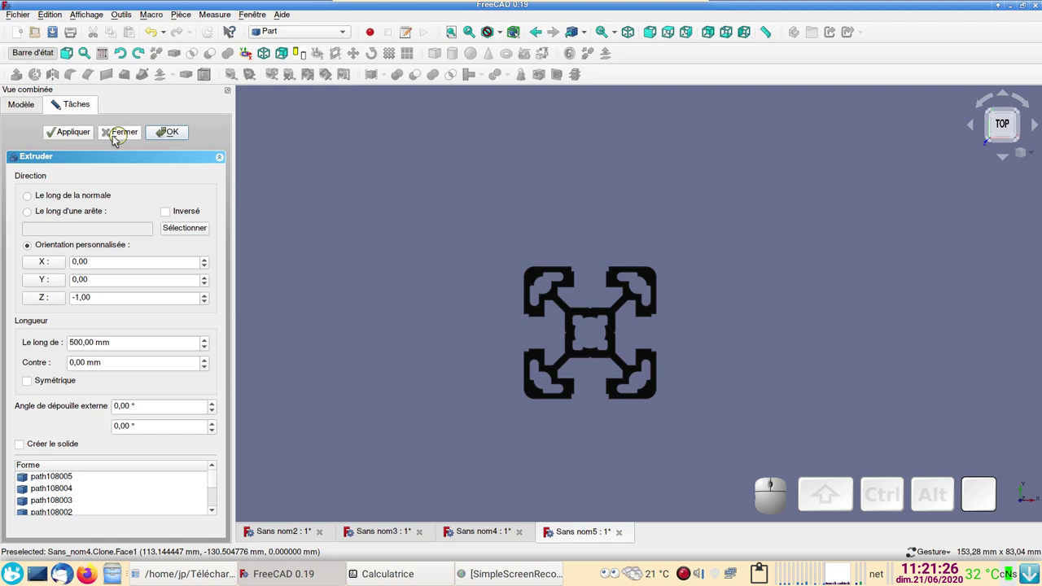
{"action": "left_click", "coordinate": [140, 139]}
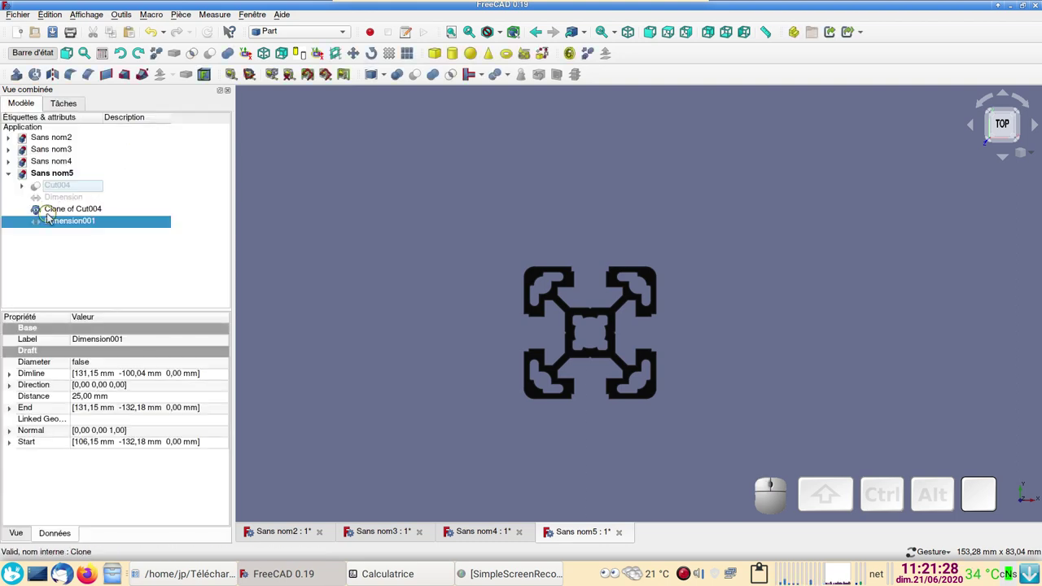
{"action": "left_click", "coordinate": [72, 209]}
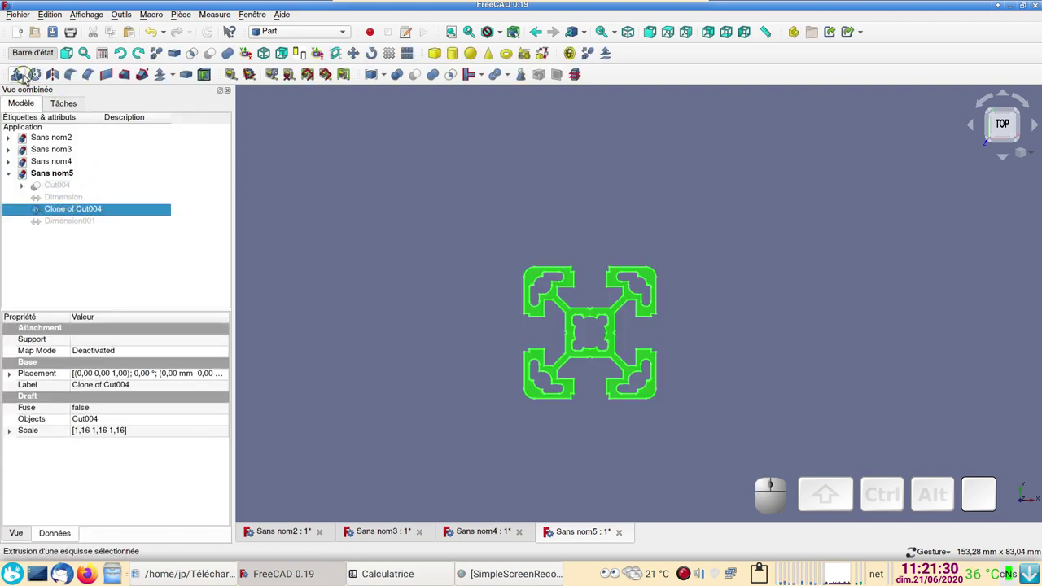
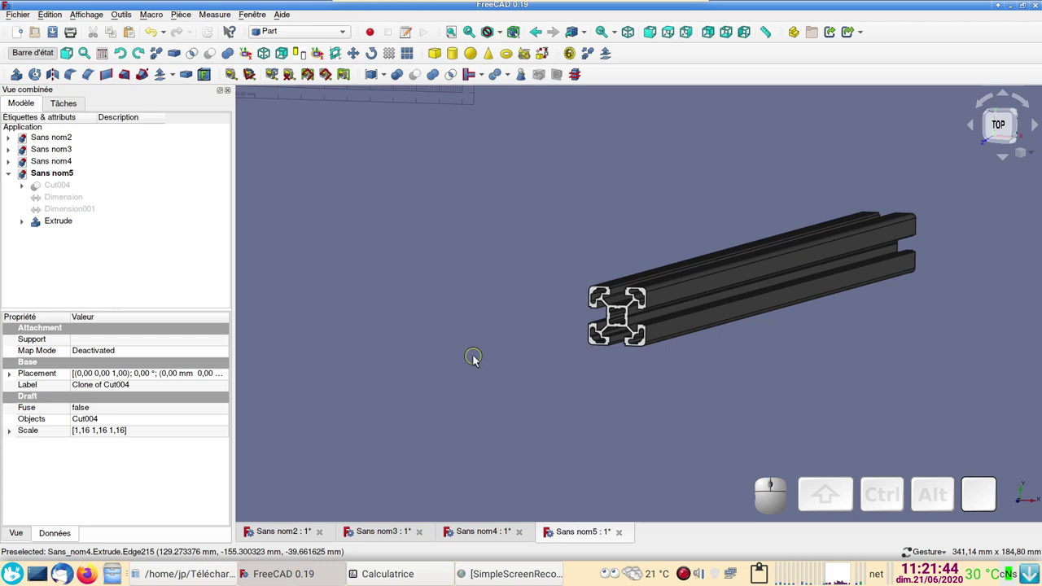
{"action": "left_click_drag", "start_coordinate": [683, 390], "coordinate": [796, 385]}
{"action": "left_click_drag", "start_coordinate": [811, 343], "coordinate": [720, 329]}
{"action": "scroll", "scroll_direction": "up", "scroll_amount": 3}
{"action": "left_click_drag", "start_coordinate": [586, 381], "coordinate": [722, 362]}
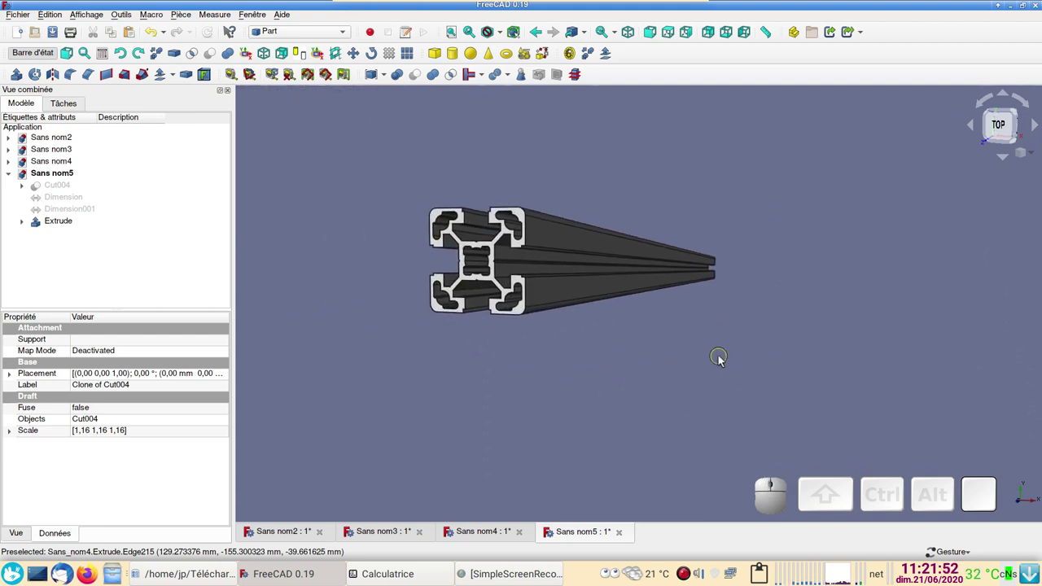